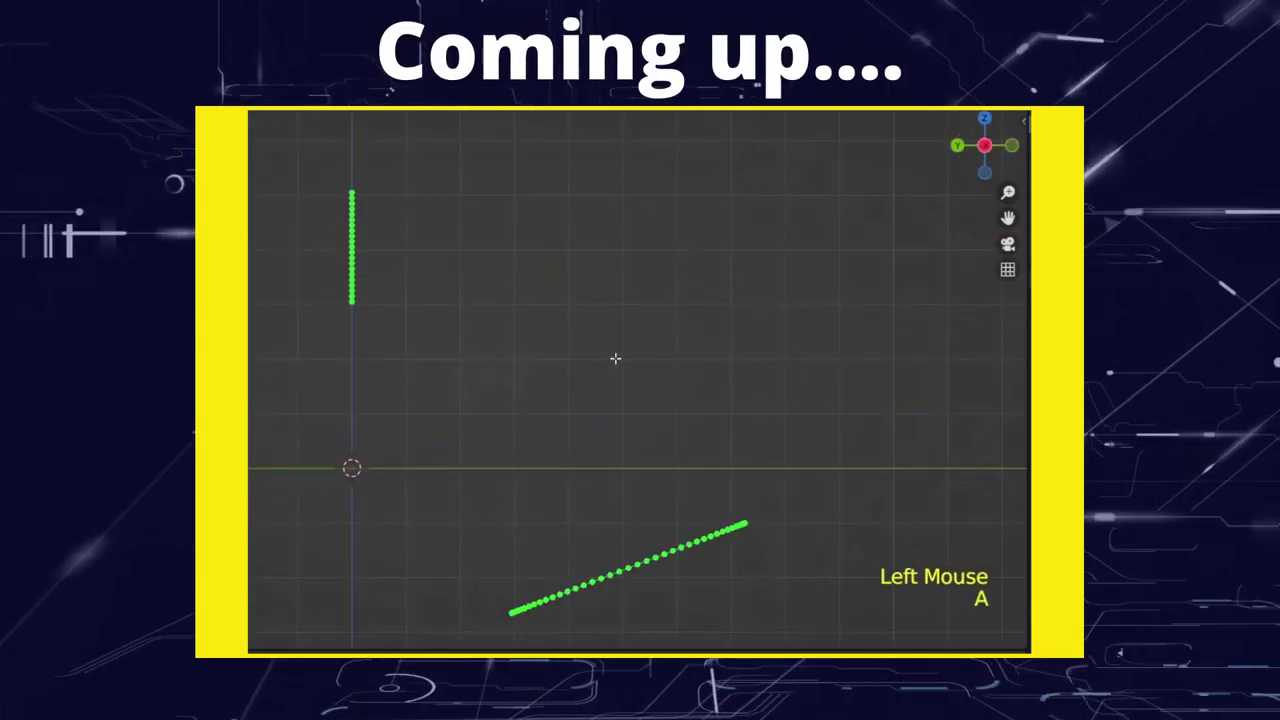
Step: Bridge the two vertex rows into a filled band and bend it into a curve with Simple Deform
key("ctrl+e")
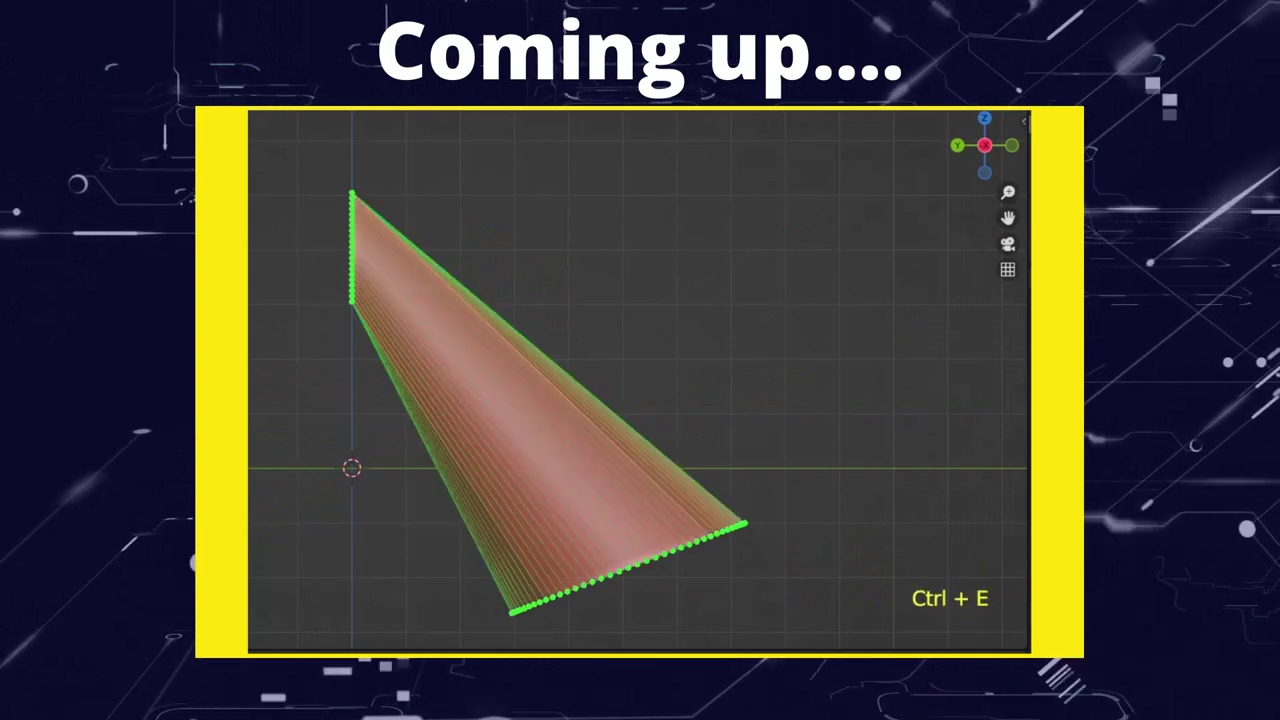
key("KP_Decimal")
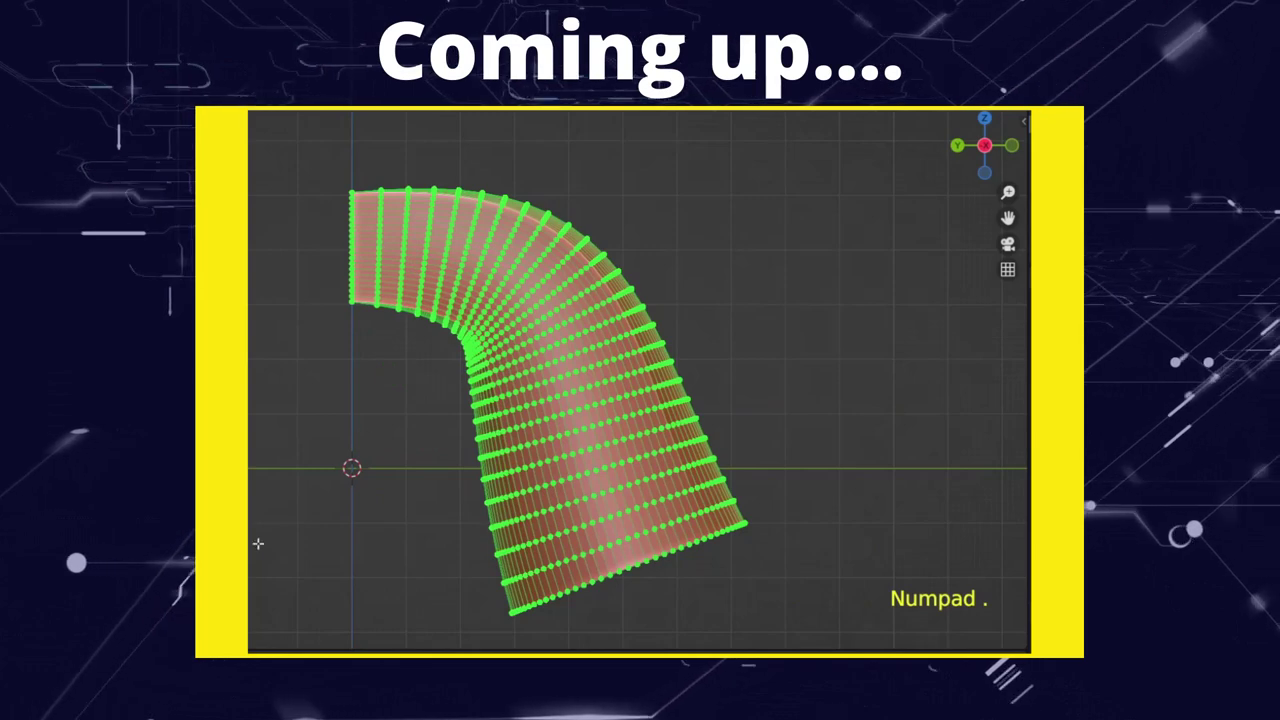
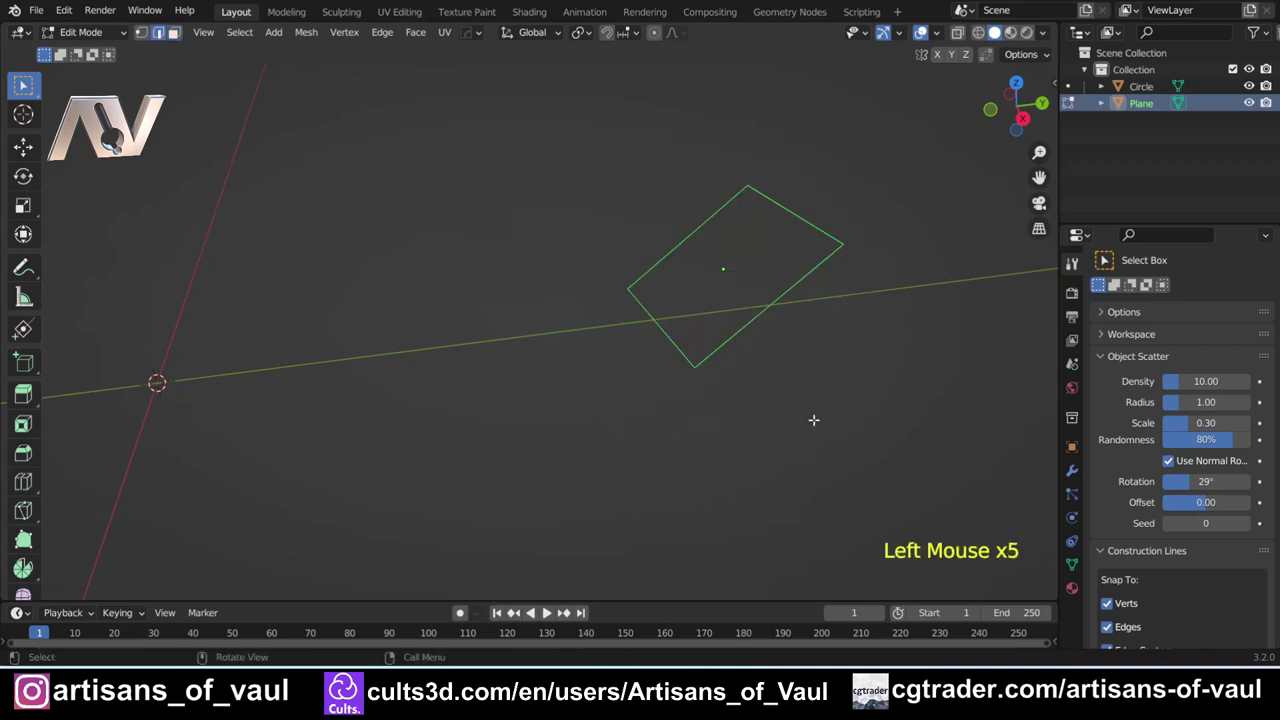
Step: Return to Object Mode and add a 120-vertex circle, Circle.001, at the origin
key("Tab")
scroll("down", 3)
left_click(616, 367)
middle_click(690, 380)
middle_click(671, 417)
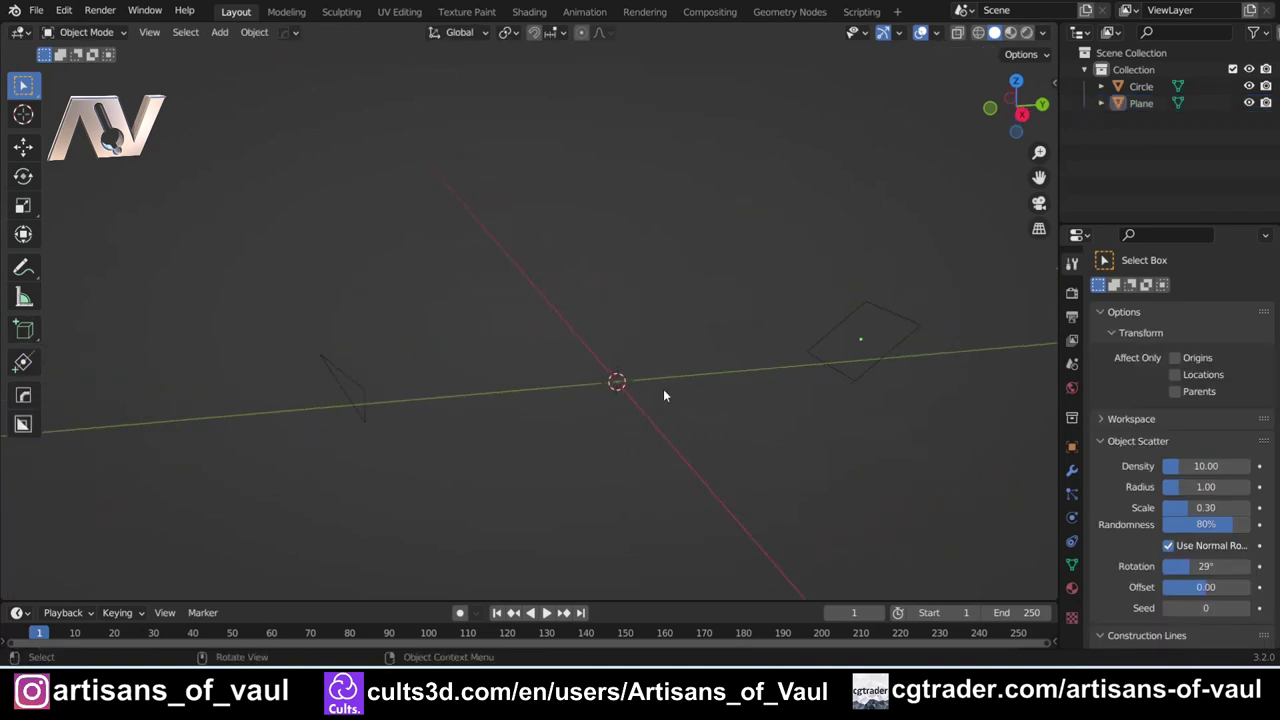
key("shift+a")
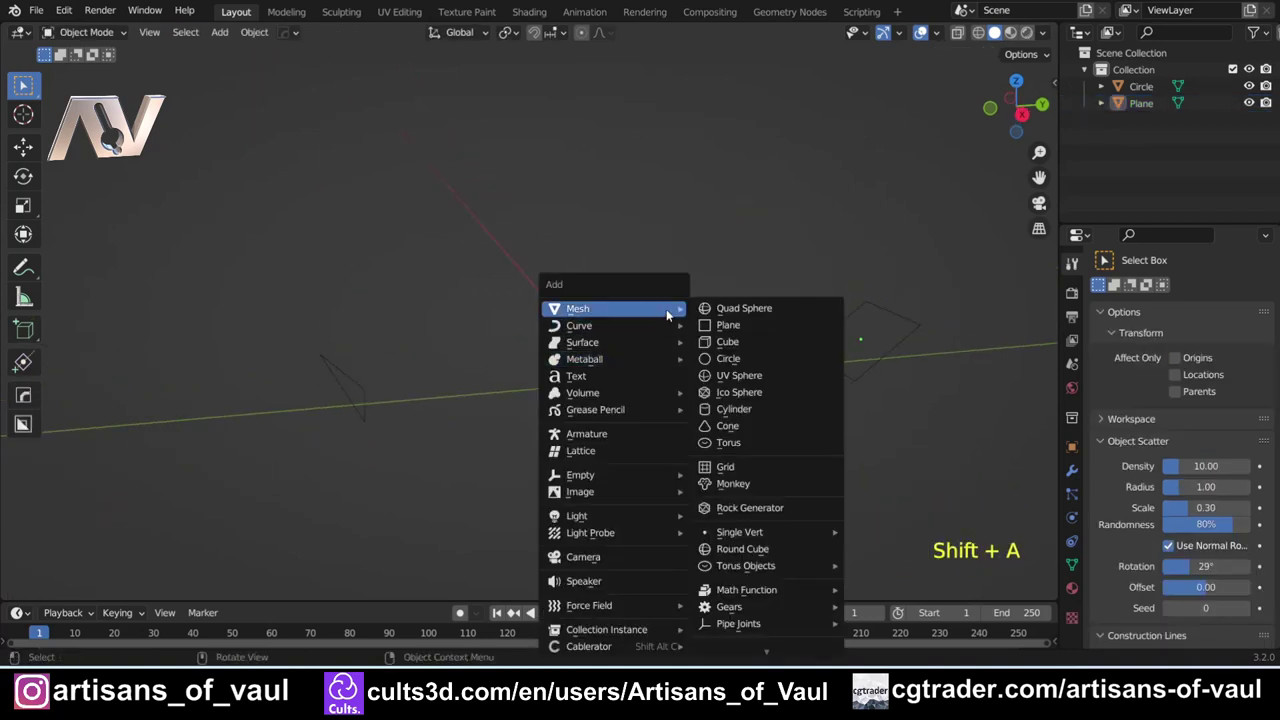
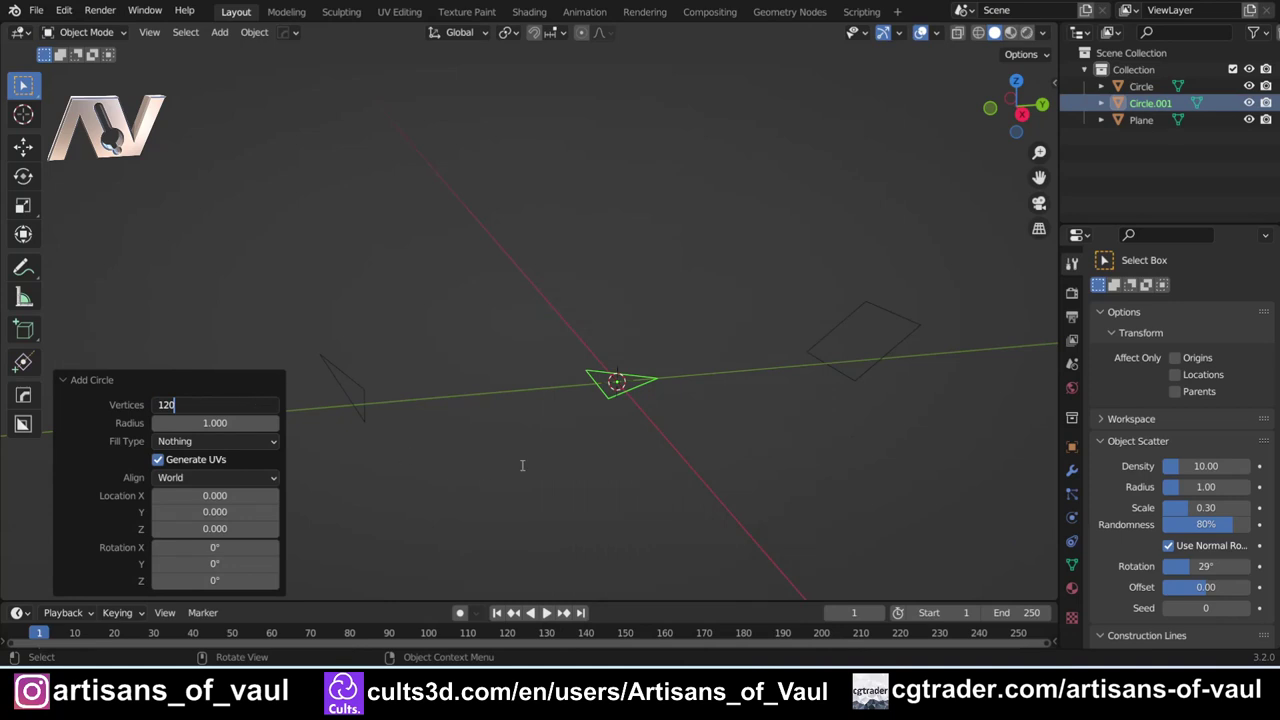
Step: Rotate Circle.001 90° about X so it stands upright above the origin
key("r")
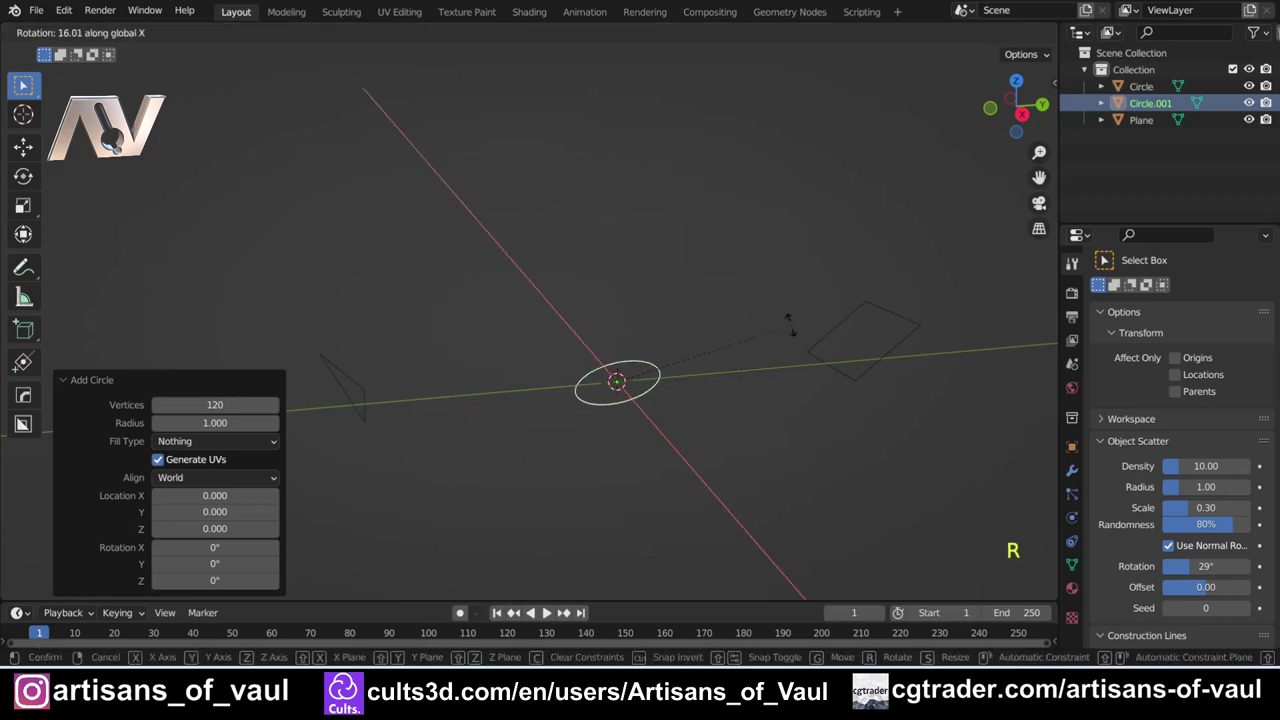
key("g")
left_click(657, 400)
middle_click(656, 386)
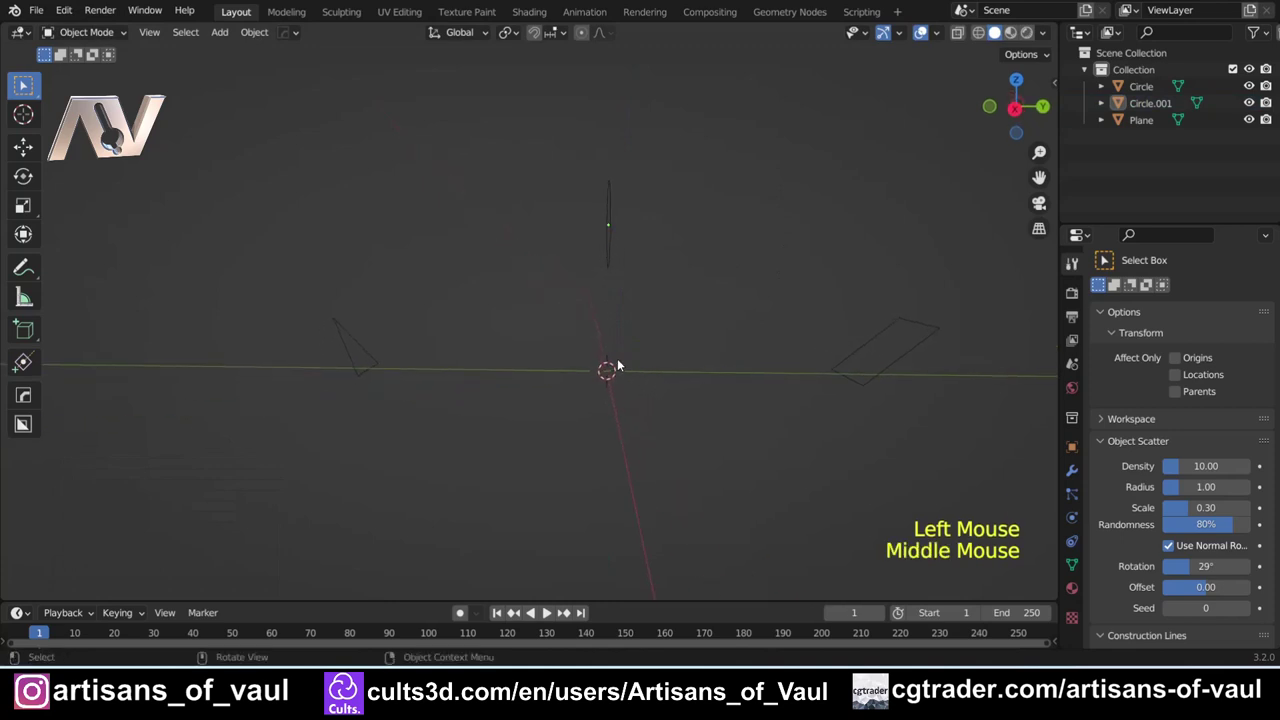
middle_click(443, 249)
middle_click(464, 341)
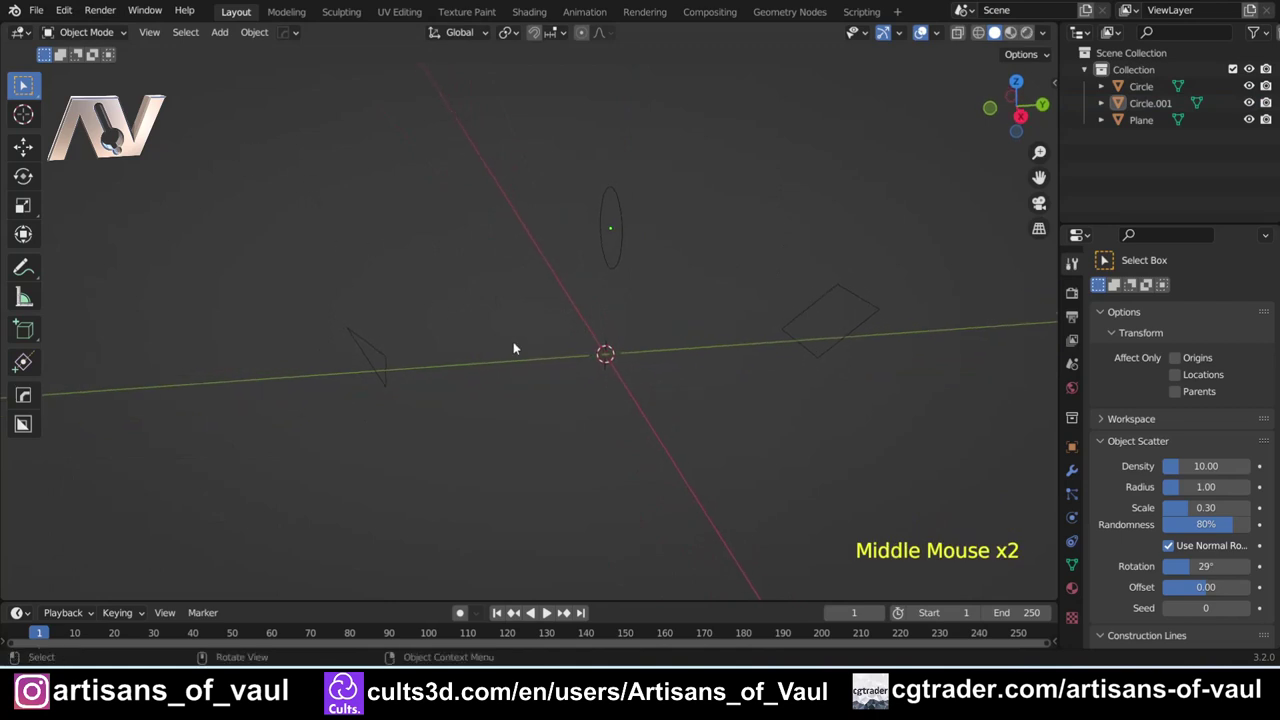
scroll("up", 3)
middle_click(515, 354)
left_click(559, 274)
Step: Select the square, triangle and circle outlines and join them into one object, Circle.001
left_click(554, 281)
left_click(274, 401)
left_click(795, 379)
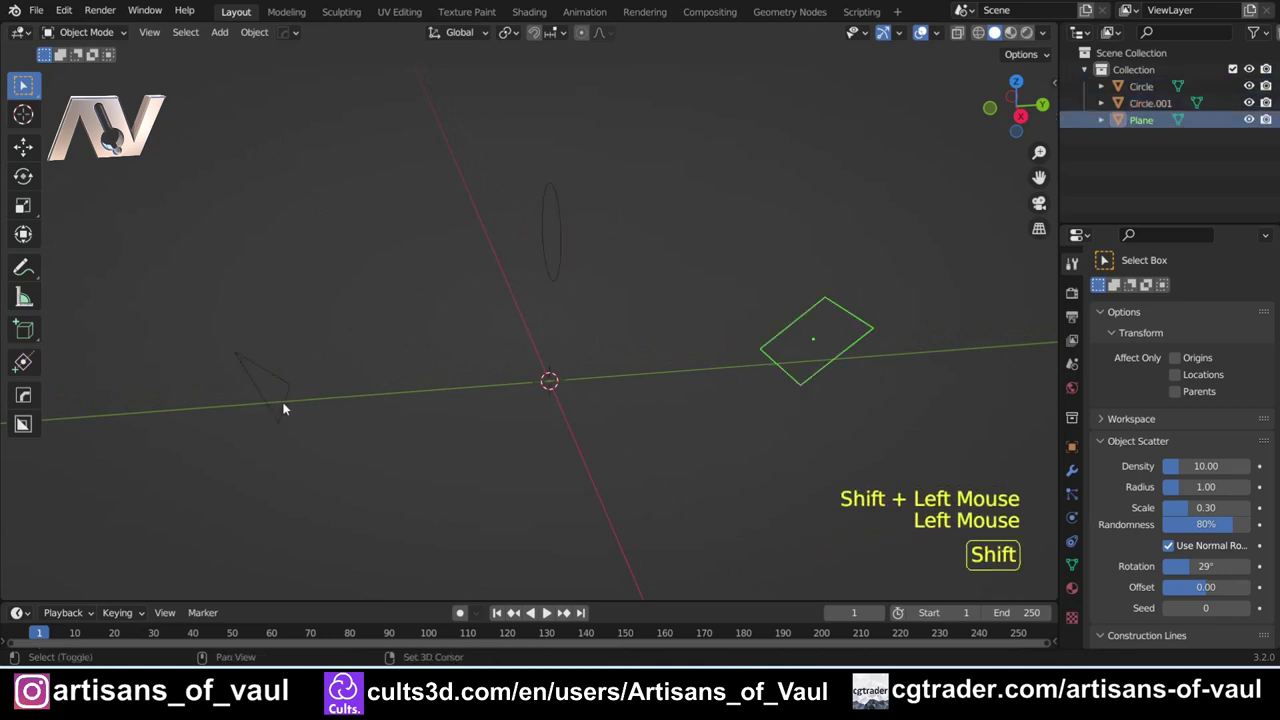
left_click(287, 406)
double_click(562, 270)
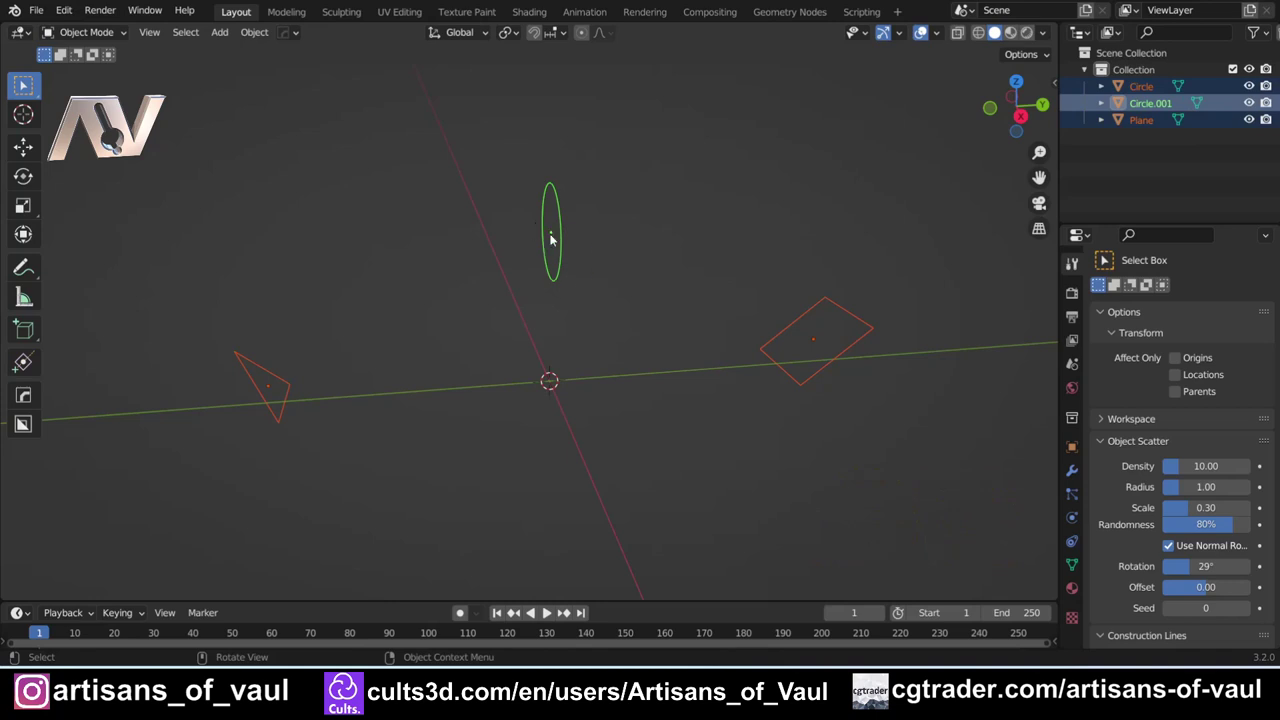
key("ctrl+j")
scroll("down", 3)
Step: Enter Edit Mode on Circle.001 and bring up the edge operations for its vertices
key("Tab")
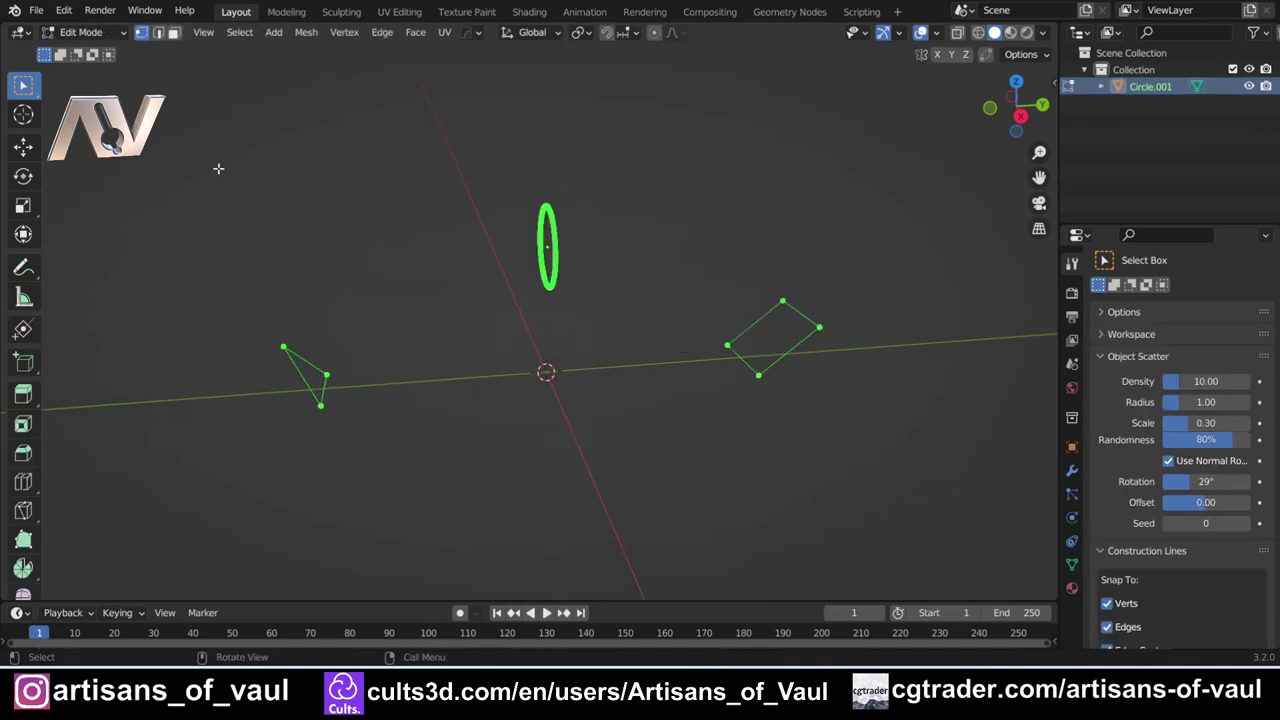
key("ctrl+e")
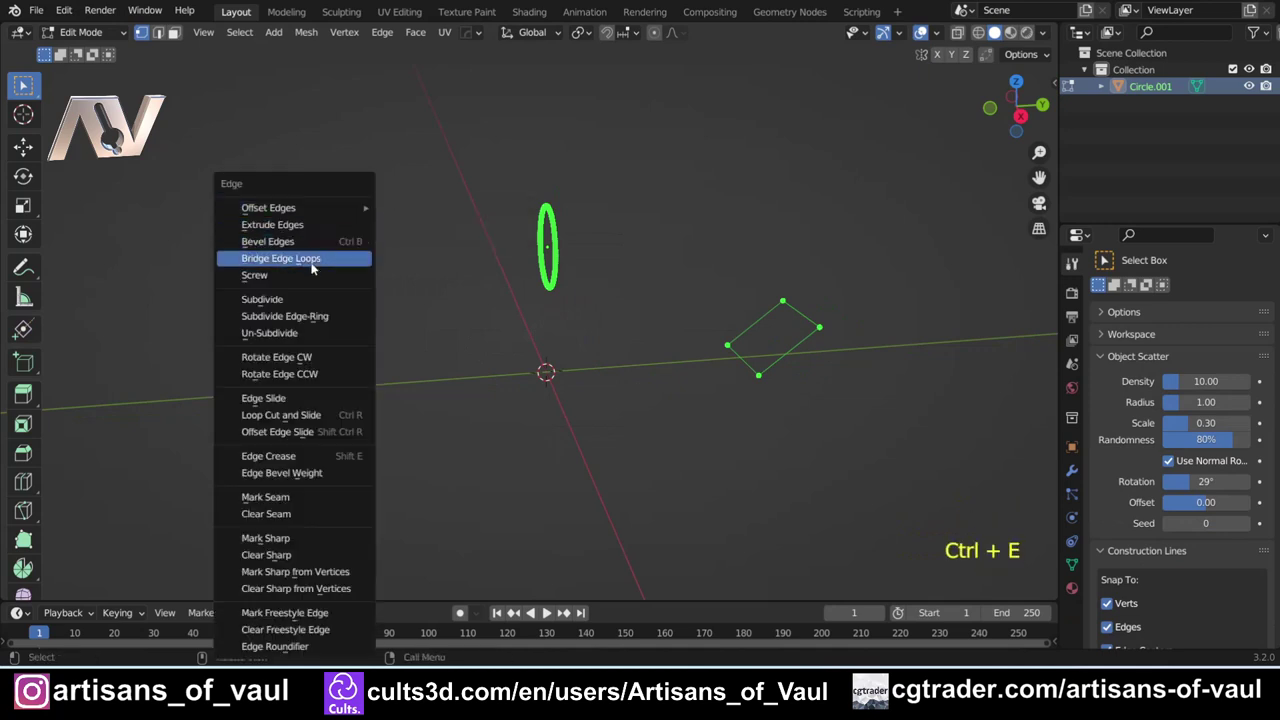
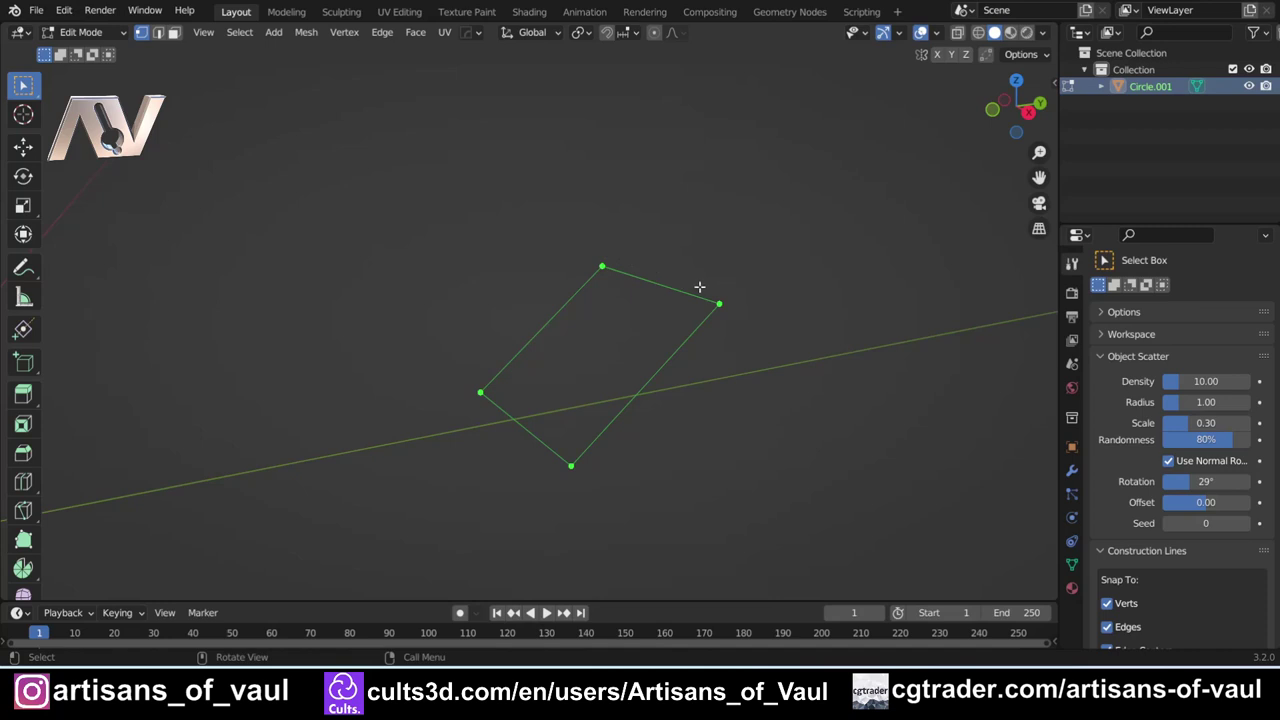
scroll("up", 3)
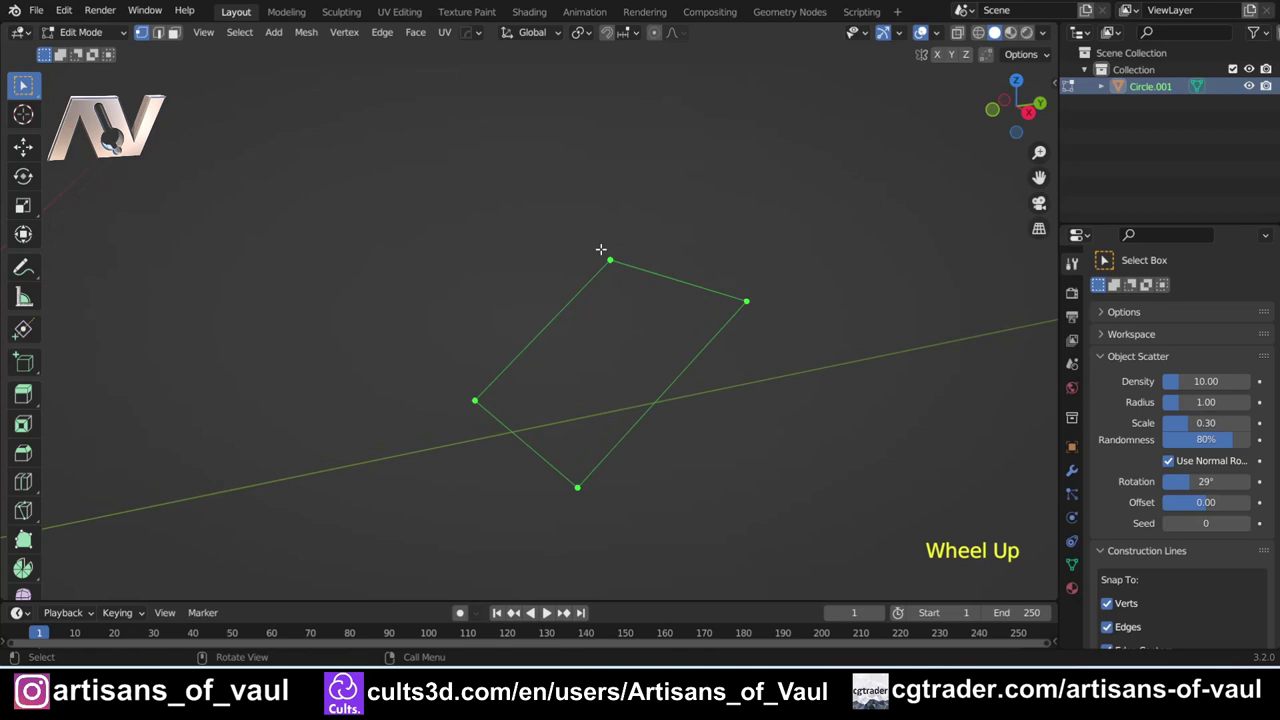
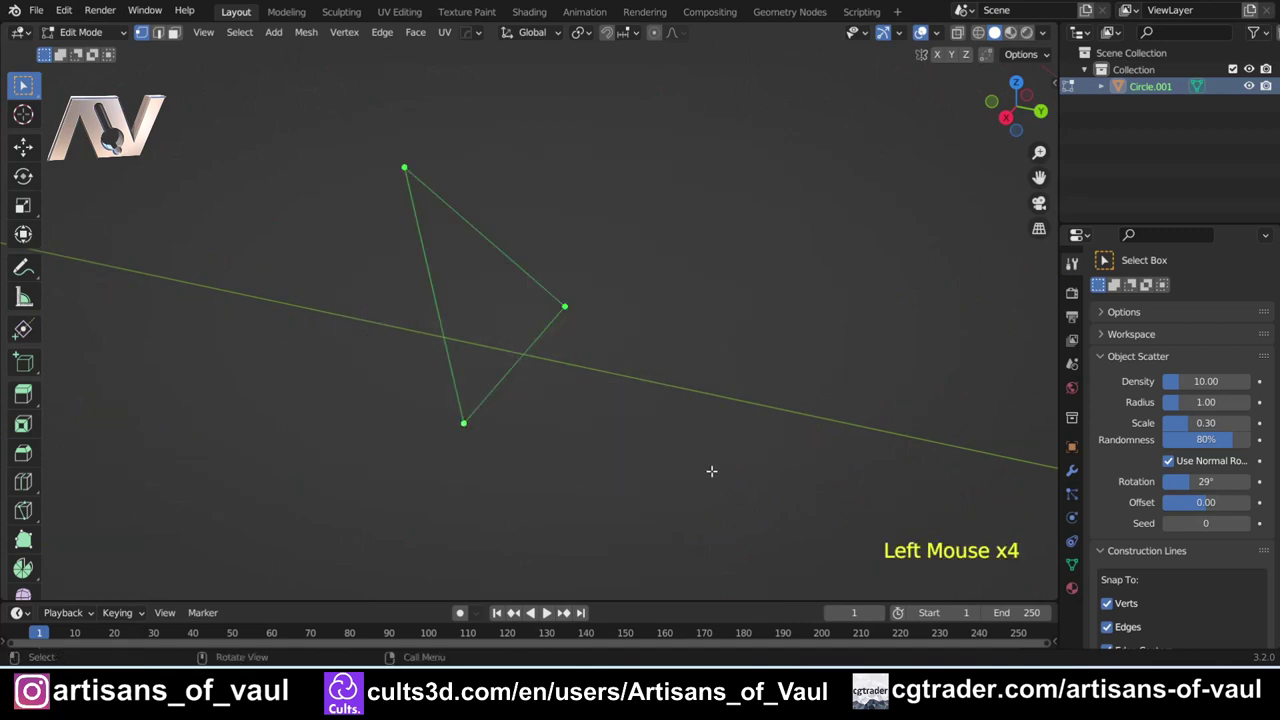
Step: Subdivide the triangle and square outlines to give them many more edge vertices
key("ctrl+e")
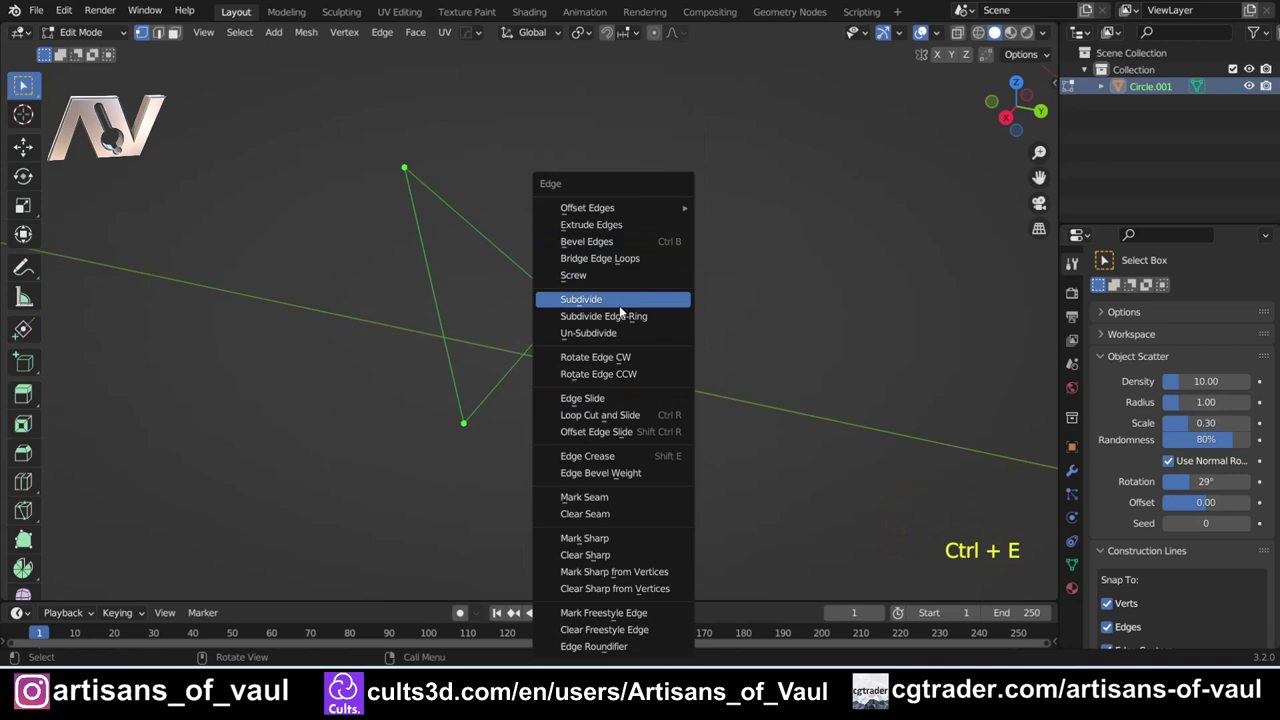
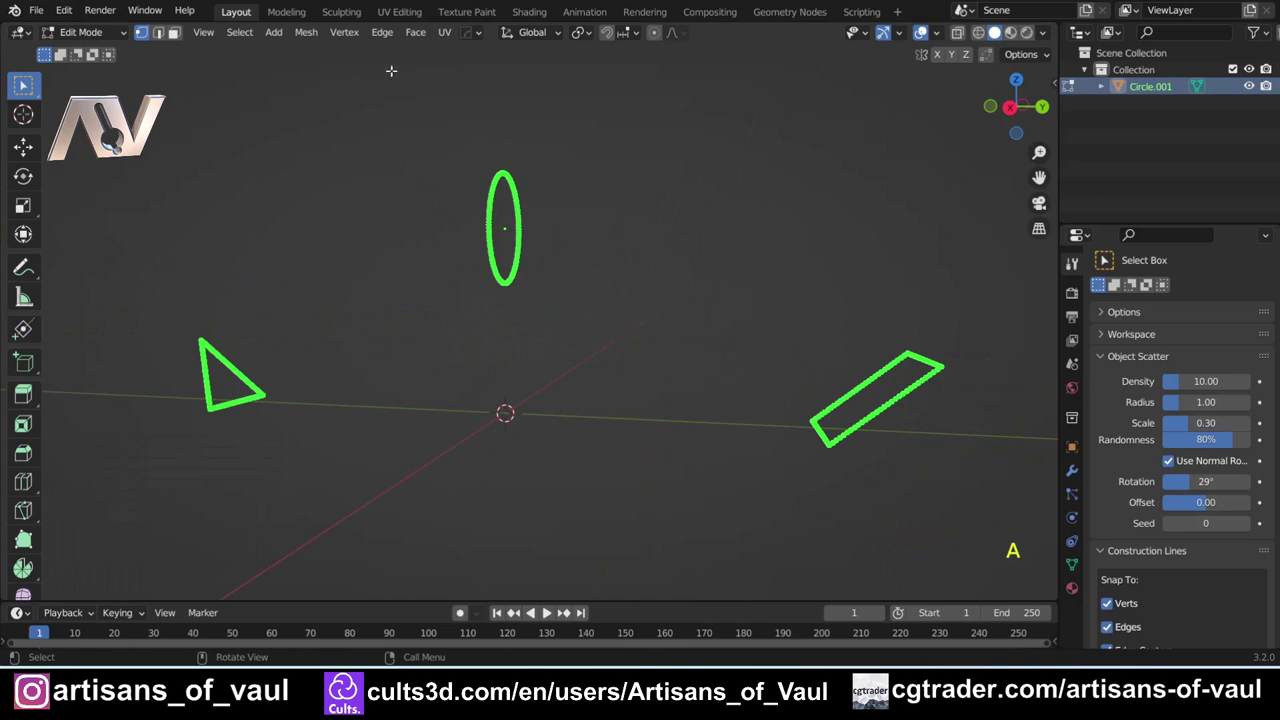
Step: Bridge the three outlines with 24 cuts, Blend Path, smoothness 1.72, and return to Object Mode
key("ctrl+e")
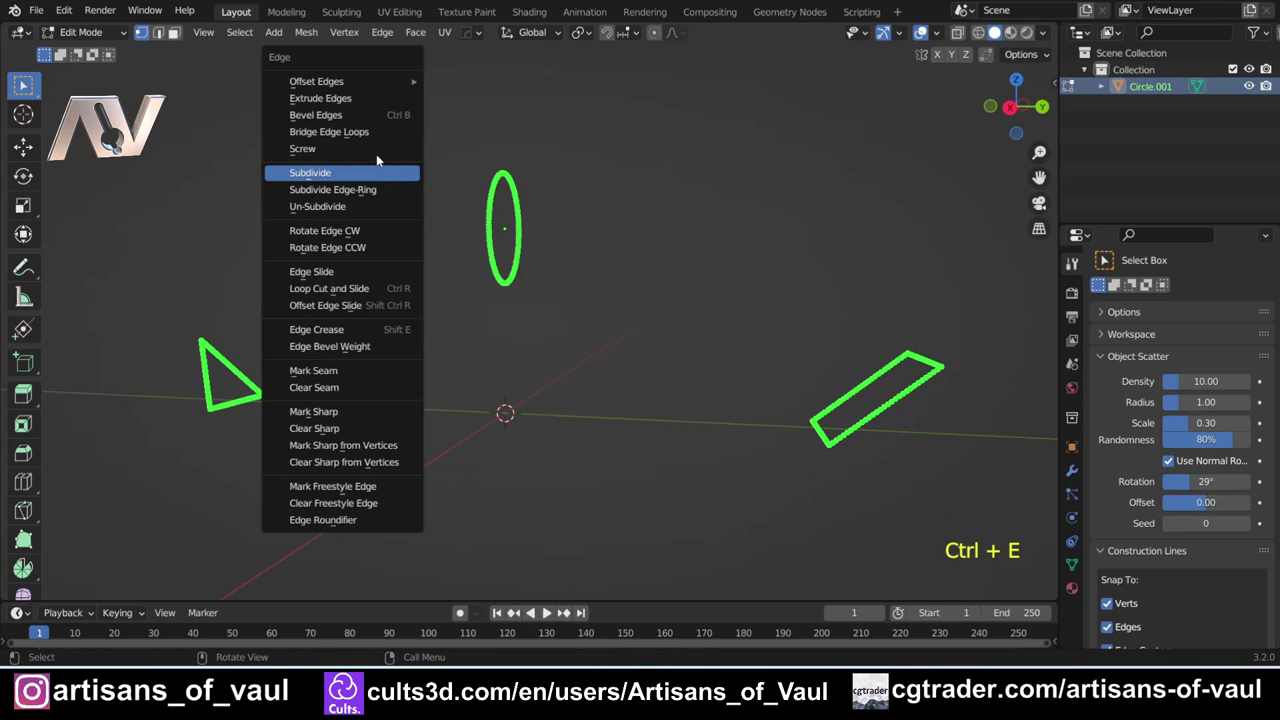
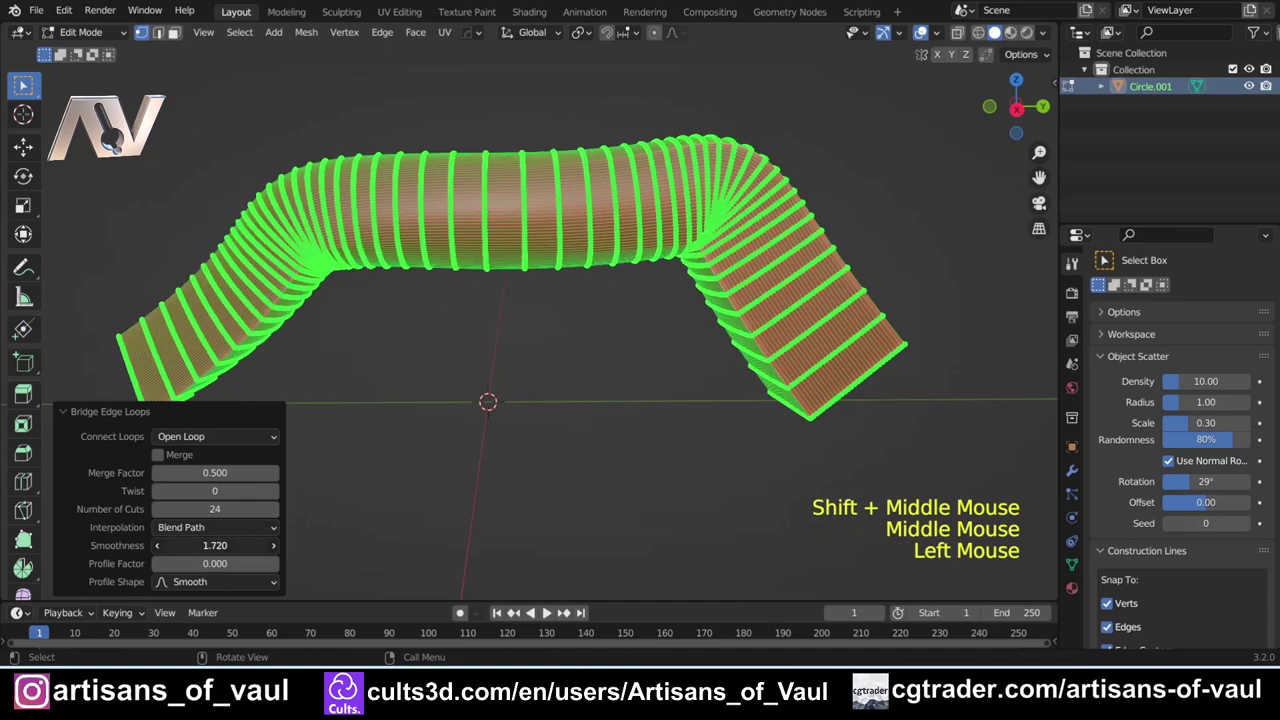
key("Tab")
Step: Add a new plane and rotate it 90° about X so it stands upright
left_click(496, 379)
middle_click(562, 307)
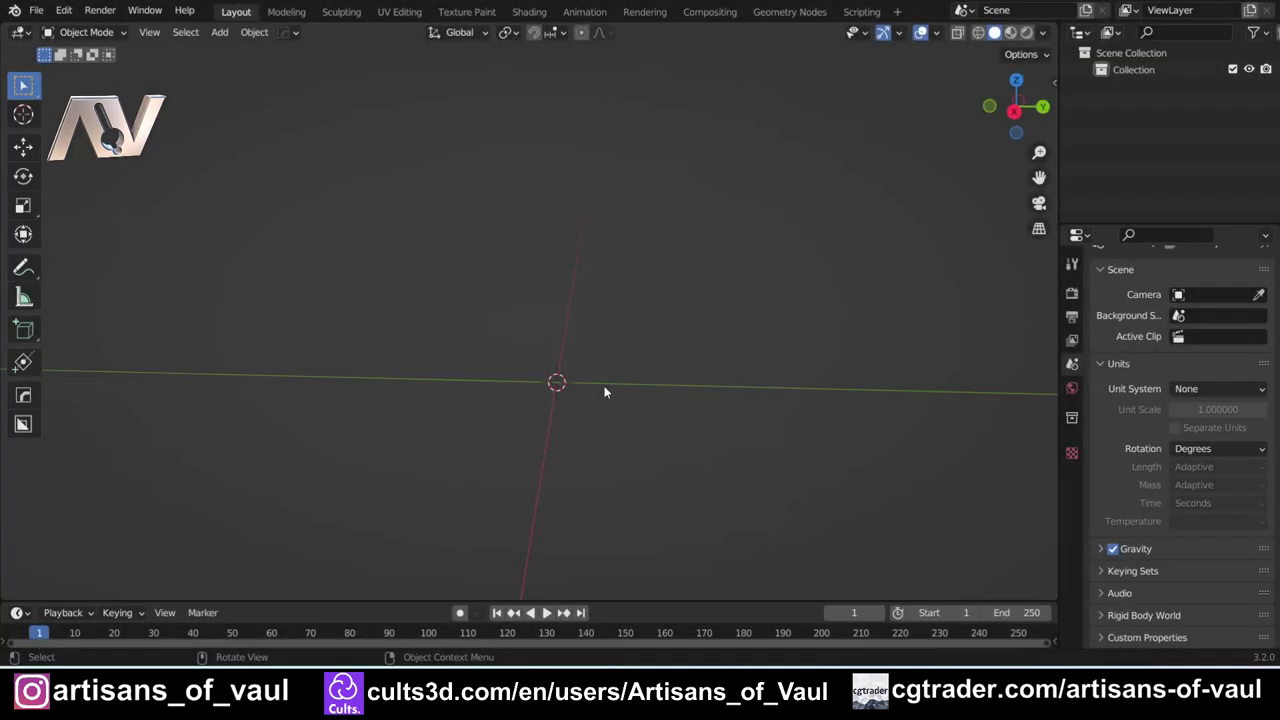
middle_click(609, 389)
scroll("up", 3)
scroll("up", 3)
middle_click(681, 398)
key("shift+a")
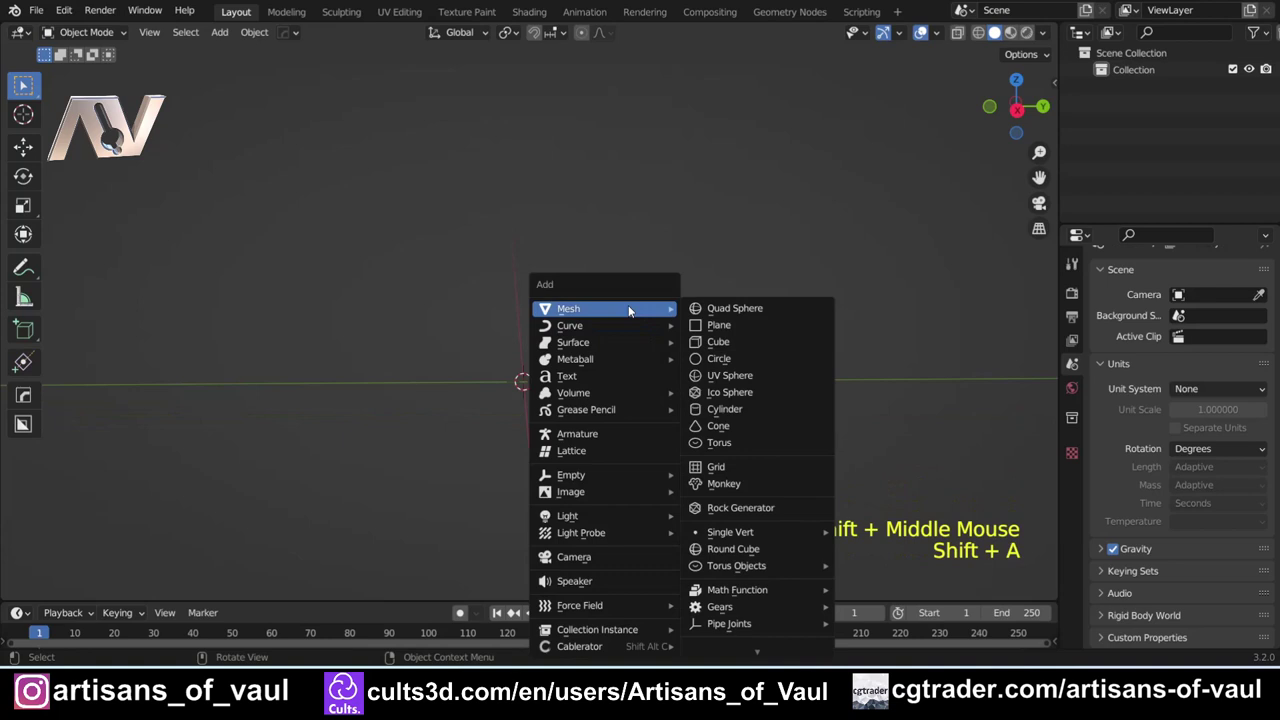
key("r")
key("x")
key("KP_9")
key("KP_0")
key("KP_Enter")
Step: Raise the upright plane along Z above the origin
middle_click(565, 422)
middle_click(509, 427)
key("g")
key("z")
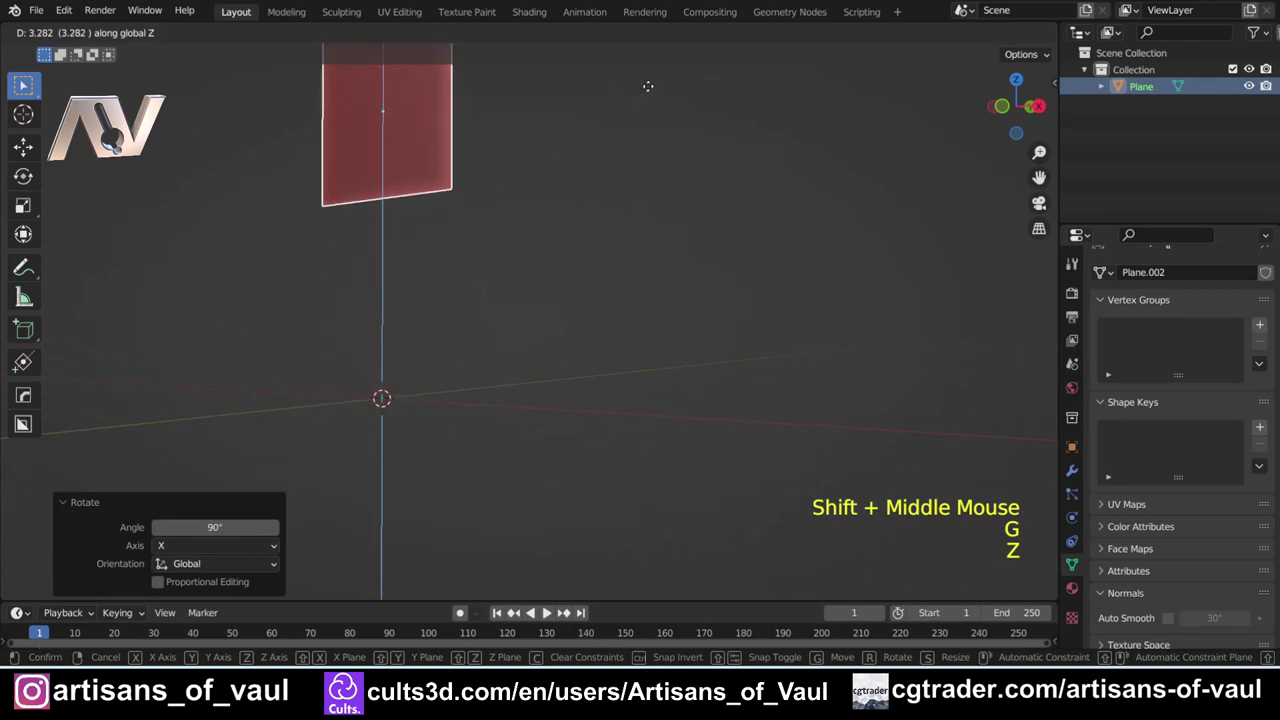
left_click(651, 577)
scroll("down", 3)
middle_click(441, 358)
middle_click(469, 346)
middle_click(625, 357)
Step: Stretch the plane wider along X and apply its scale with Ctrl+A
key("s")
key("x")
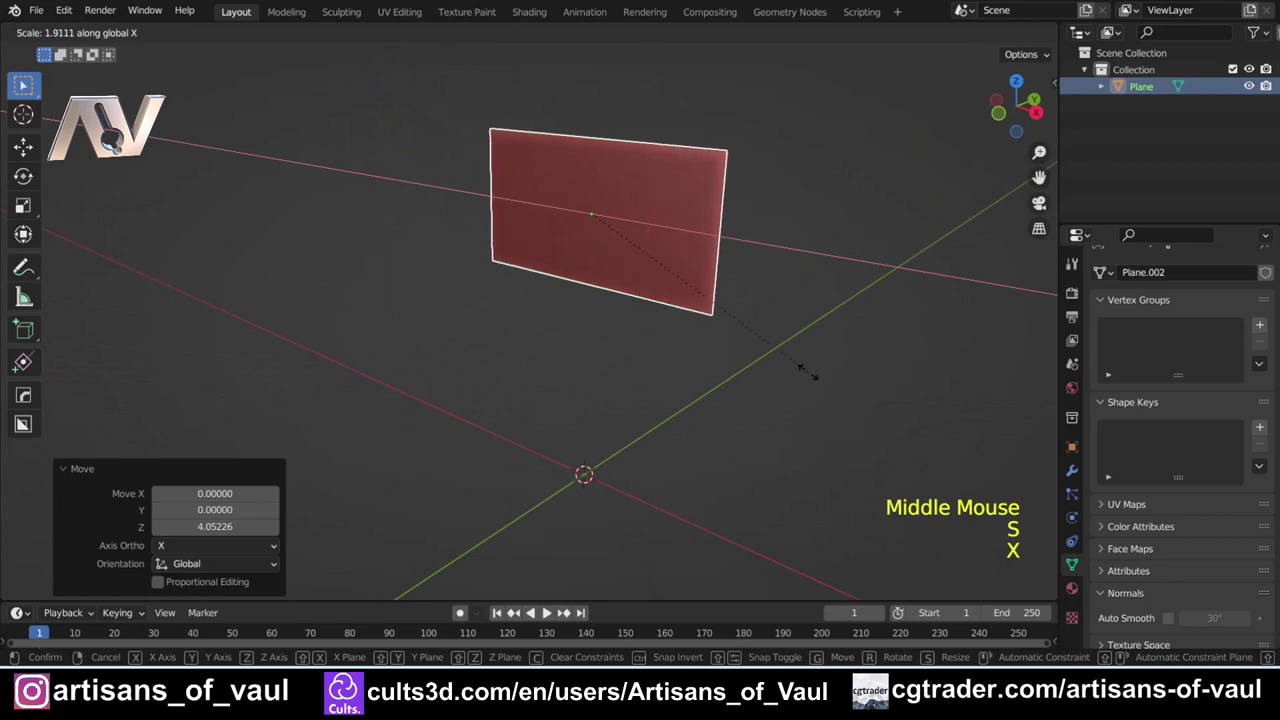
left_click(812, 375)
key("Tab")
key("ctrl+a")
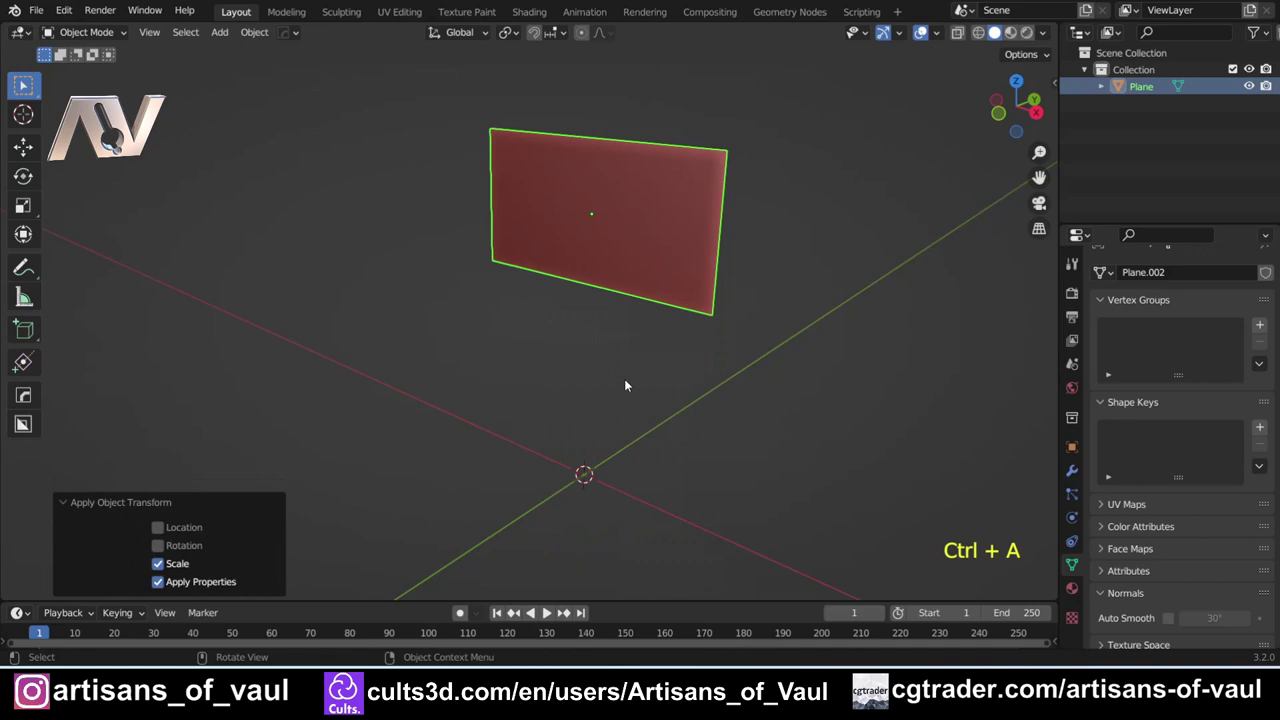
middle_click(674, 275)
Step: In the plane's Edit Mode add a 120-vertex circle, offset it, turn it about 21° and scale it up
scroll("down", 3)
middle_click(696, 314)
middle_click(705, 341)
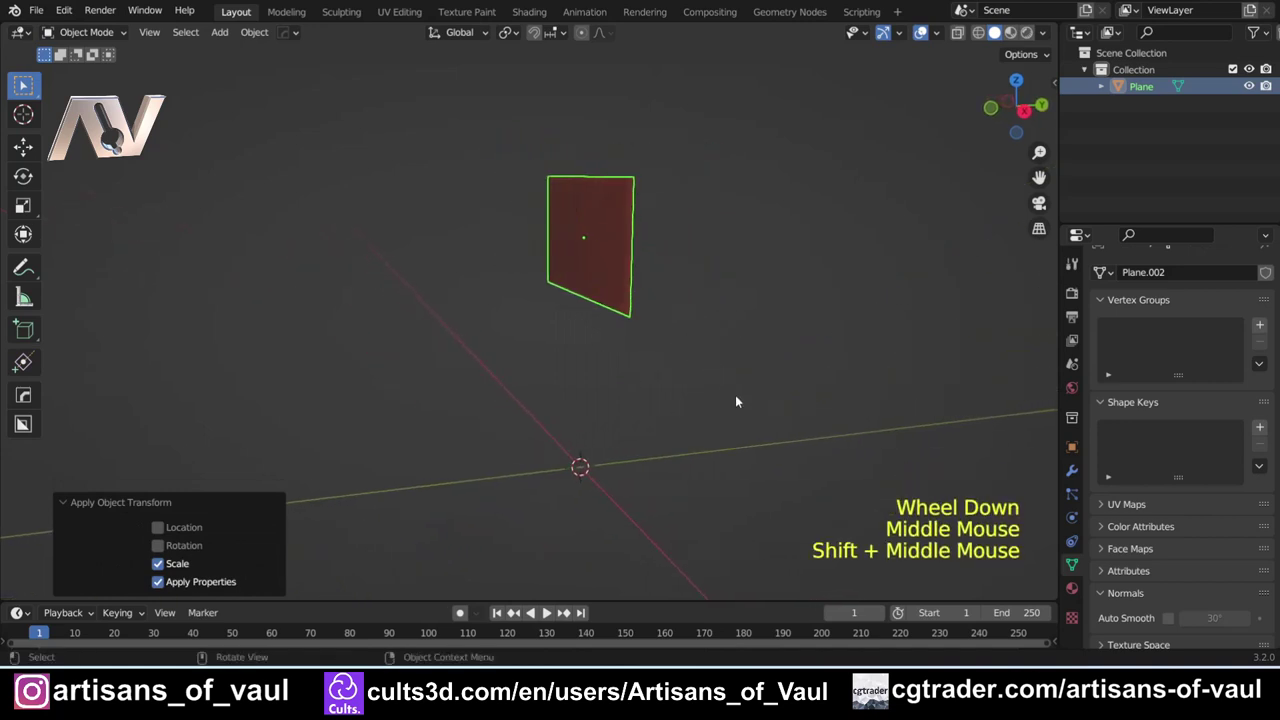
middle_click(755, 433)
middle_click(703, 393)
key("Tab")
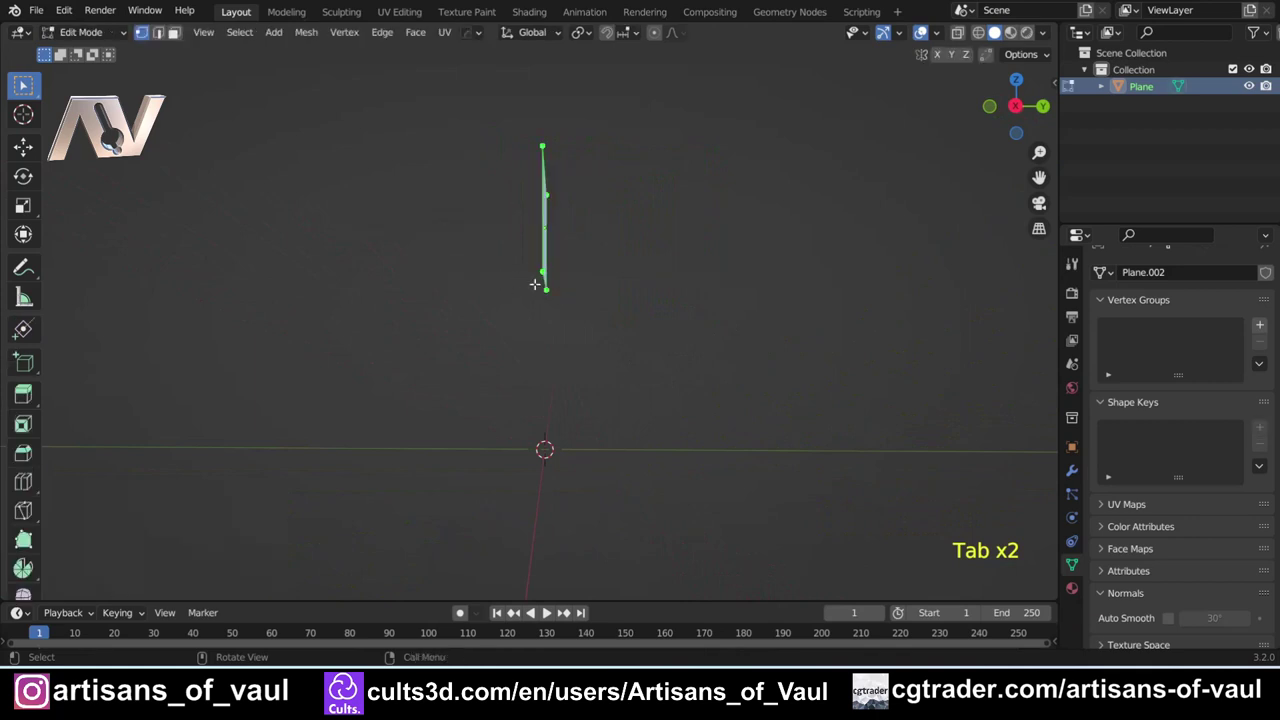
key("shift+a")
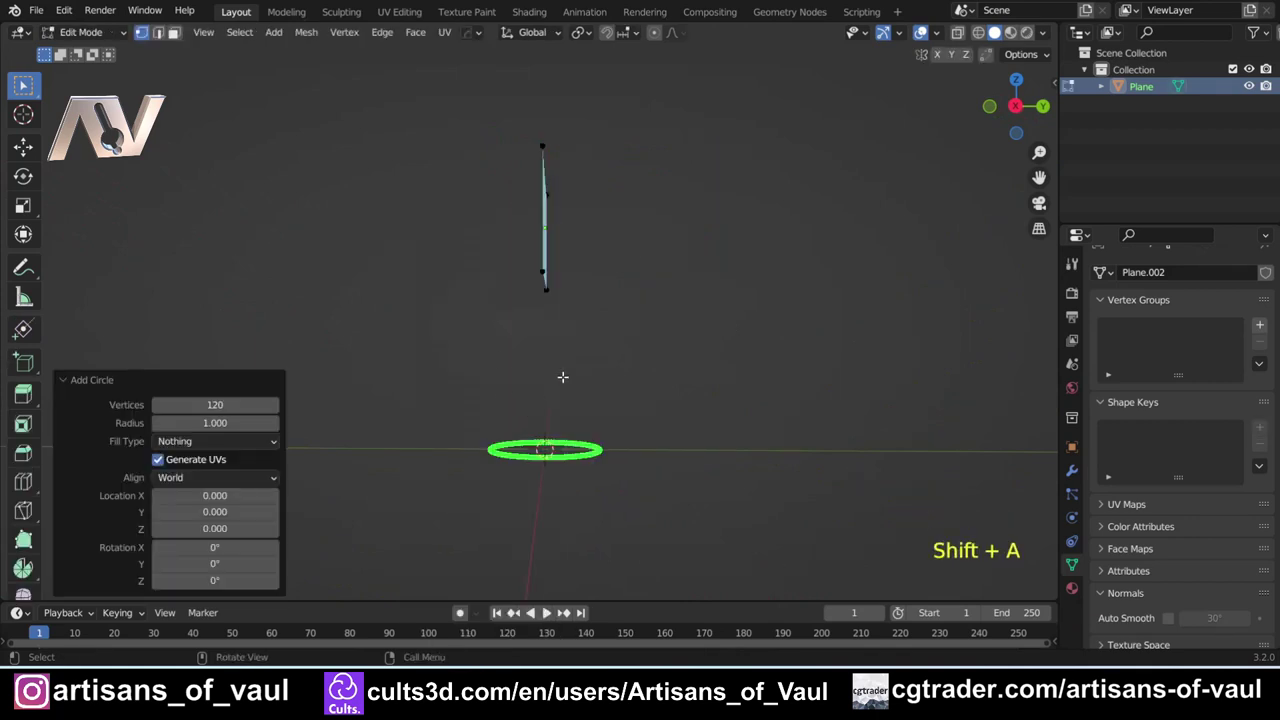
scroll("up", 3)
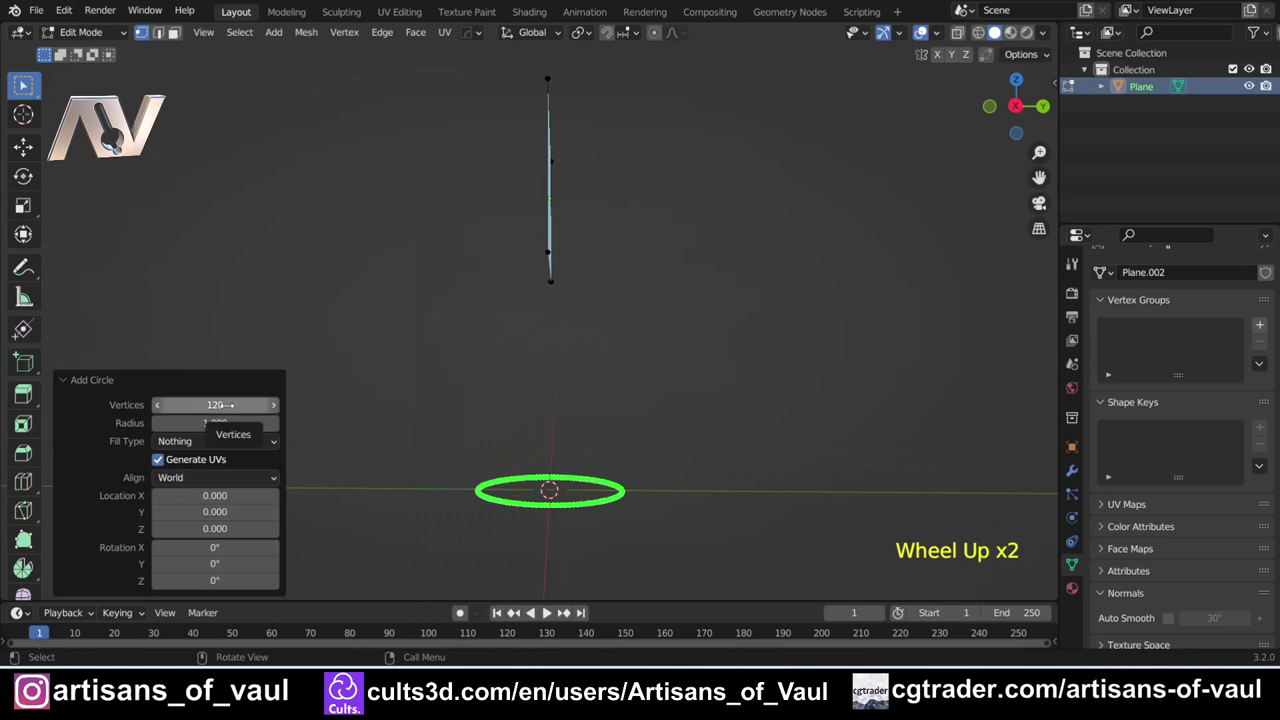
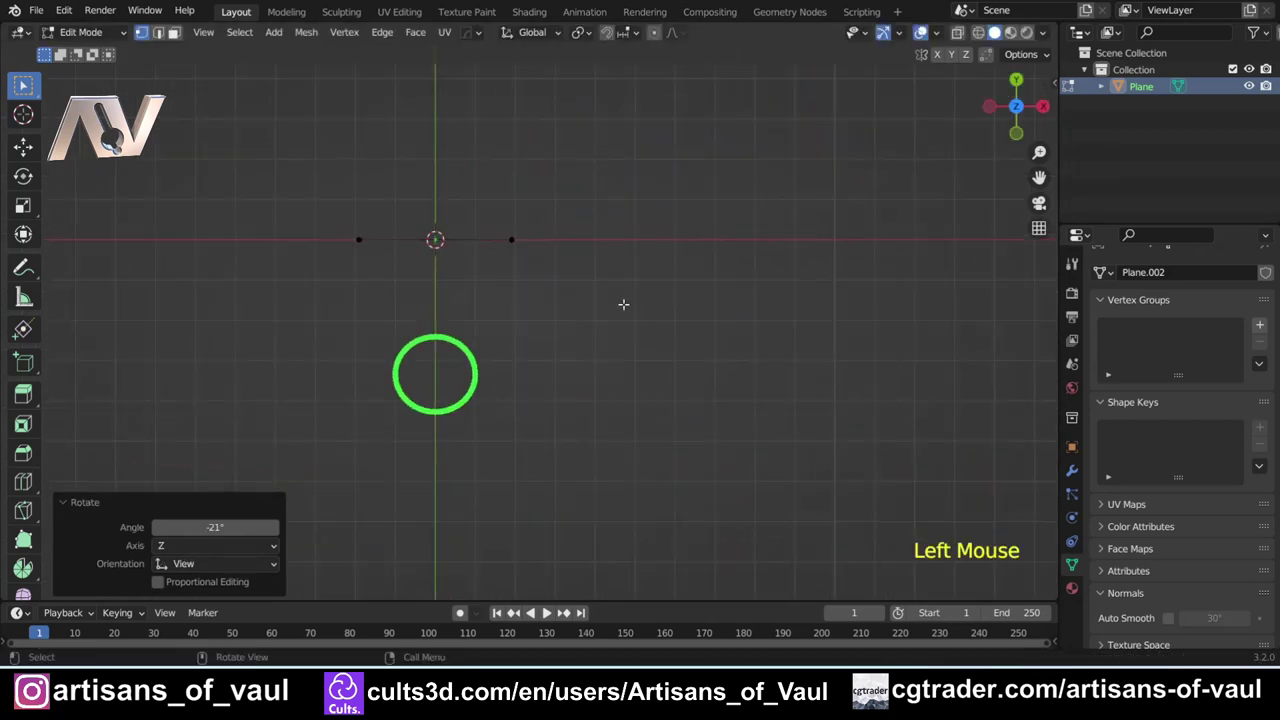
key("s")
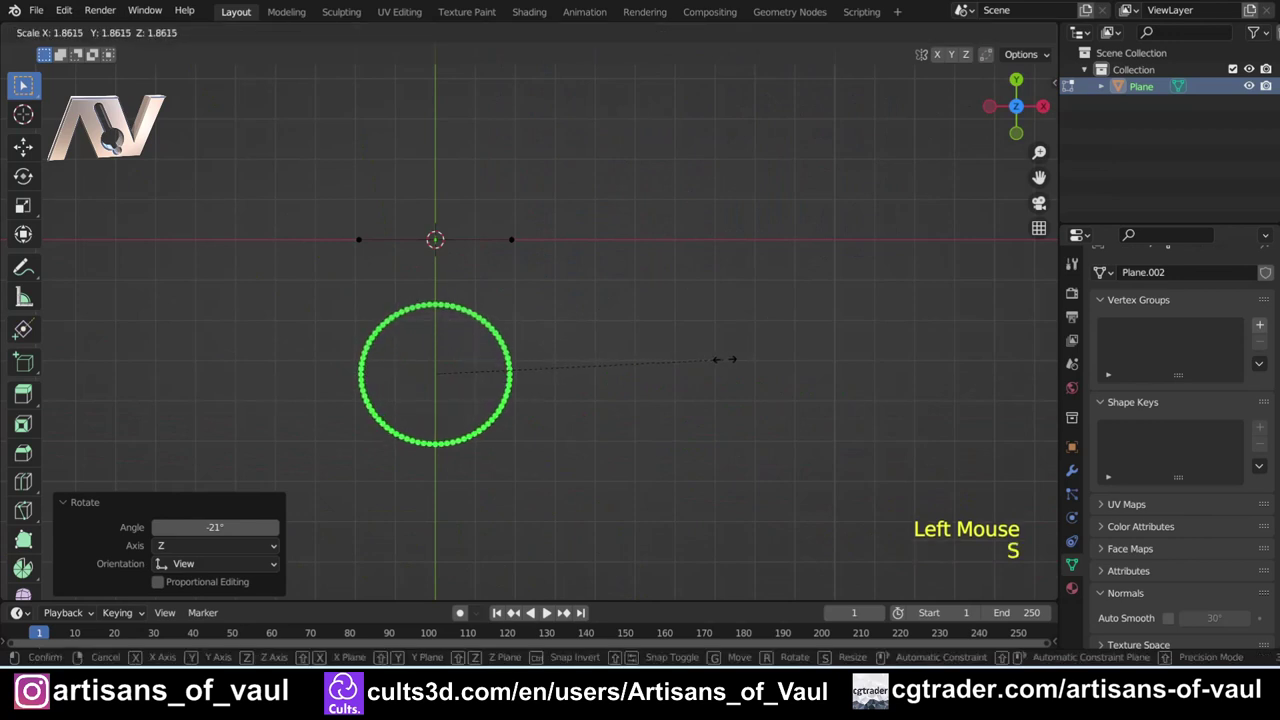
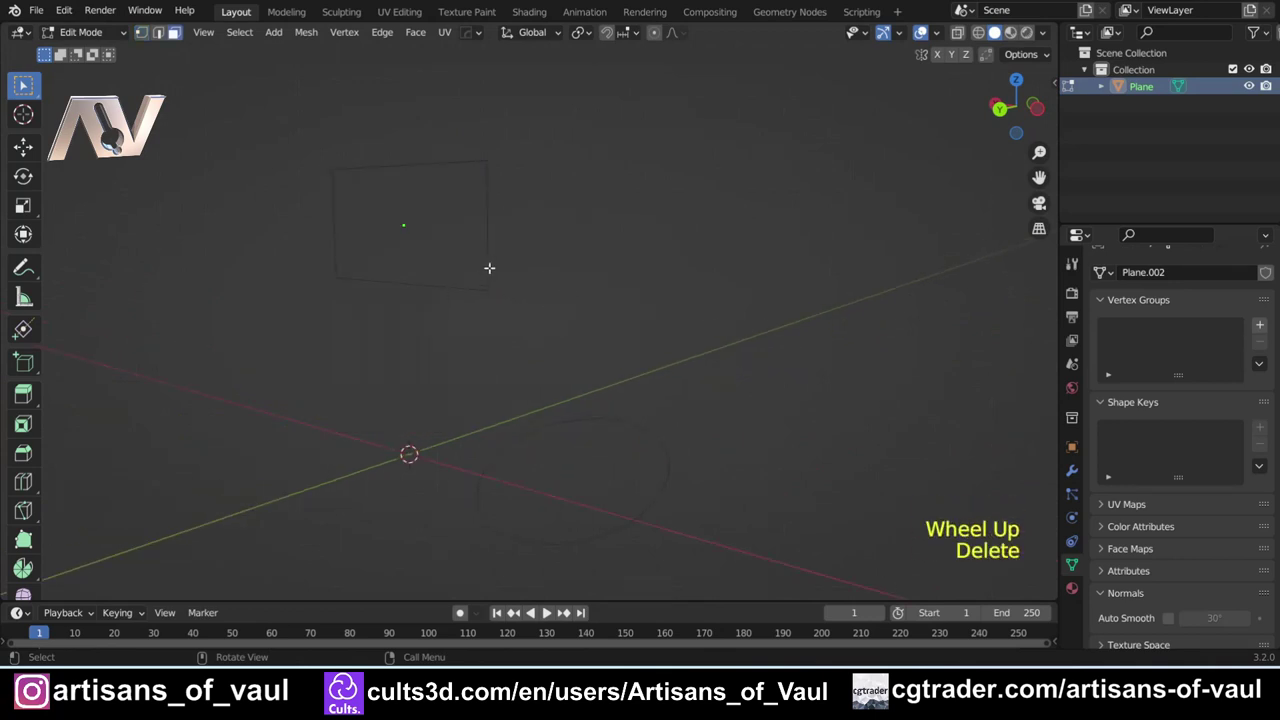
Step: Remove the square's face, subdivide its outline with 19 cuts, and switch to side view
key("Tab")
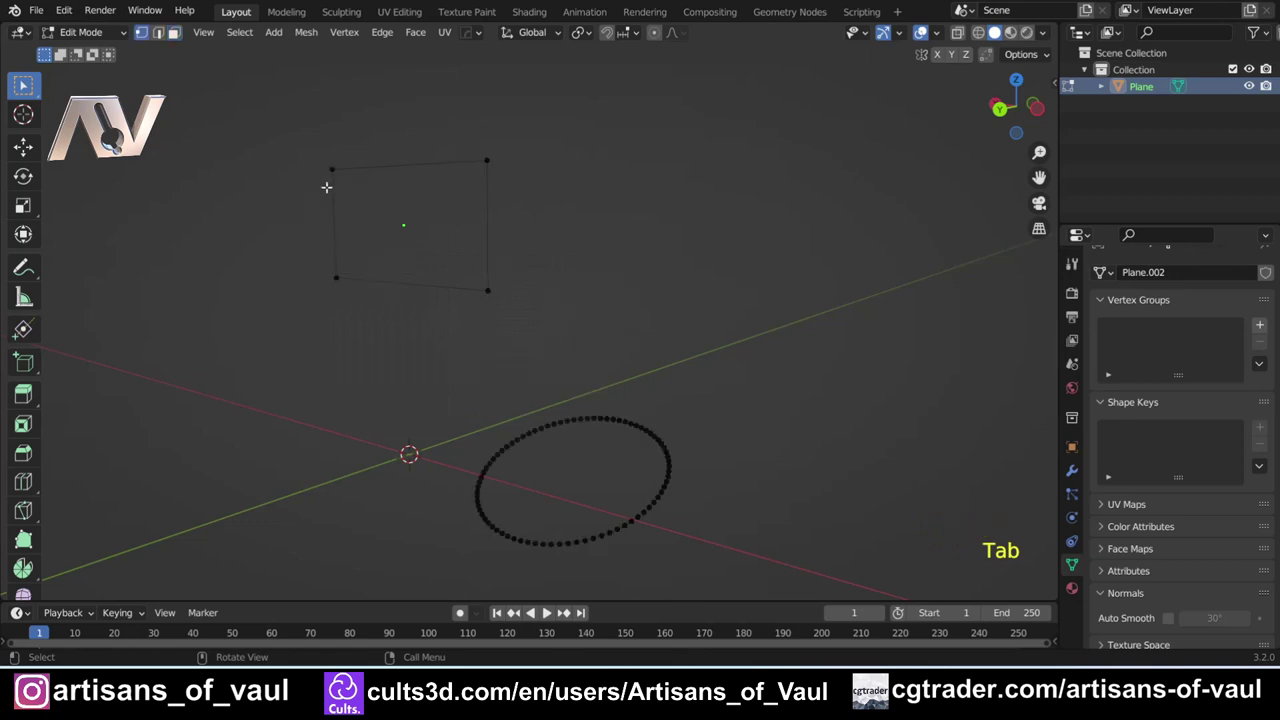
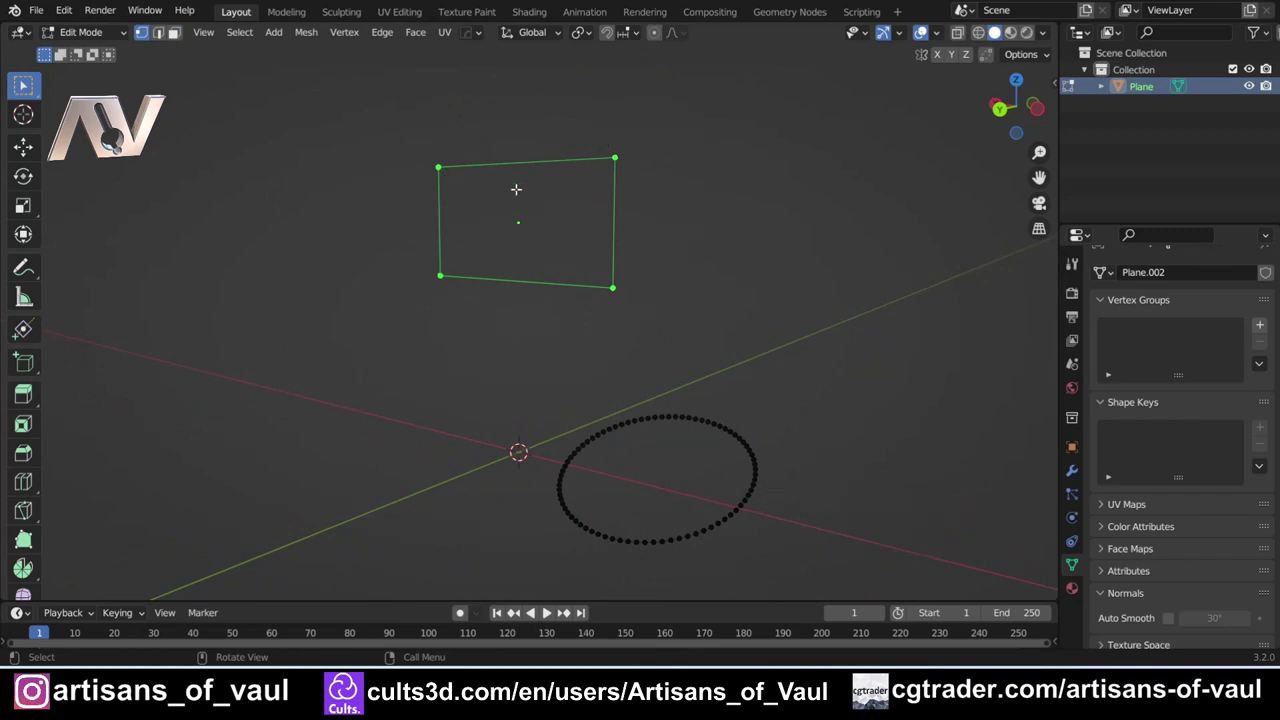
key("ctrl+e")
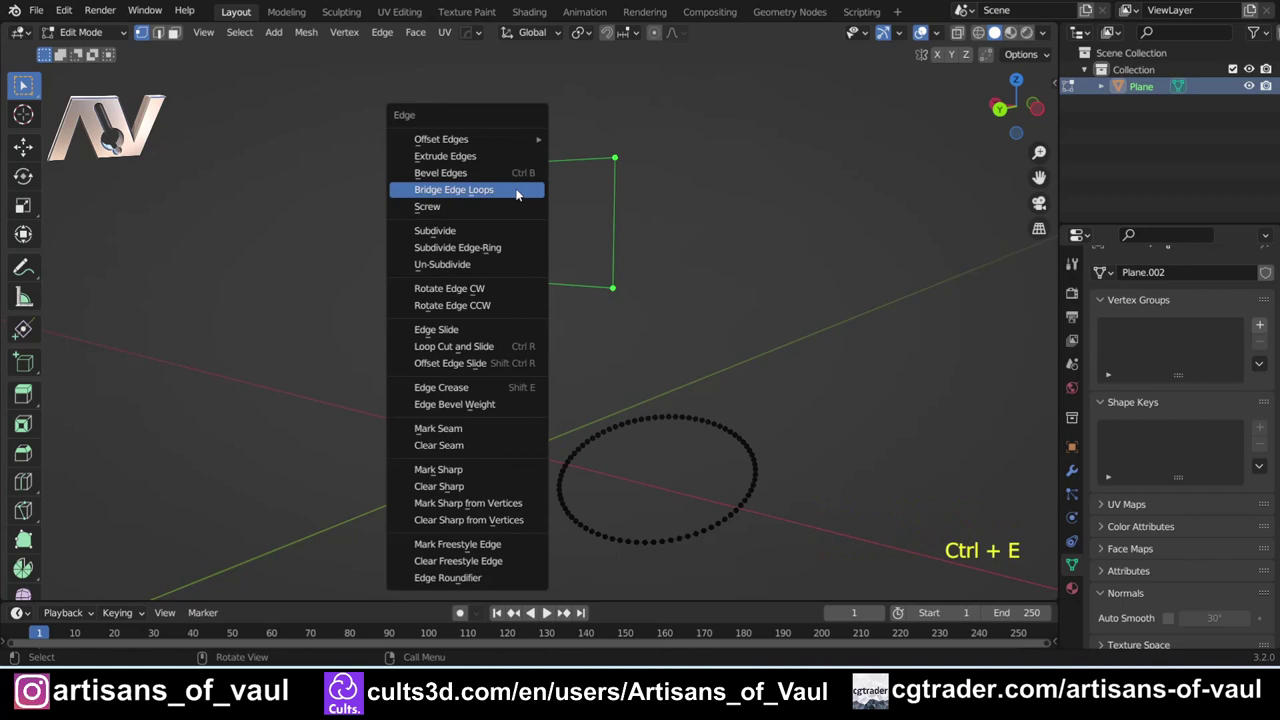
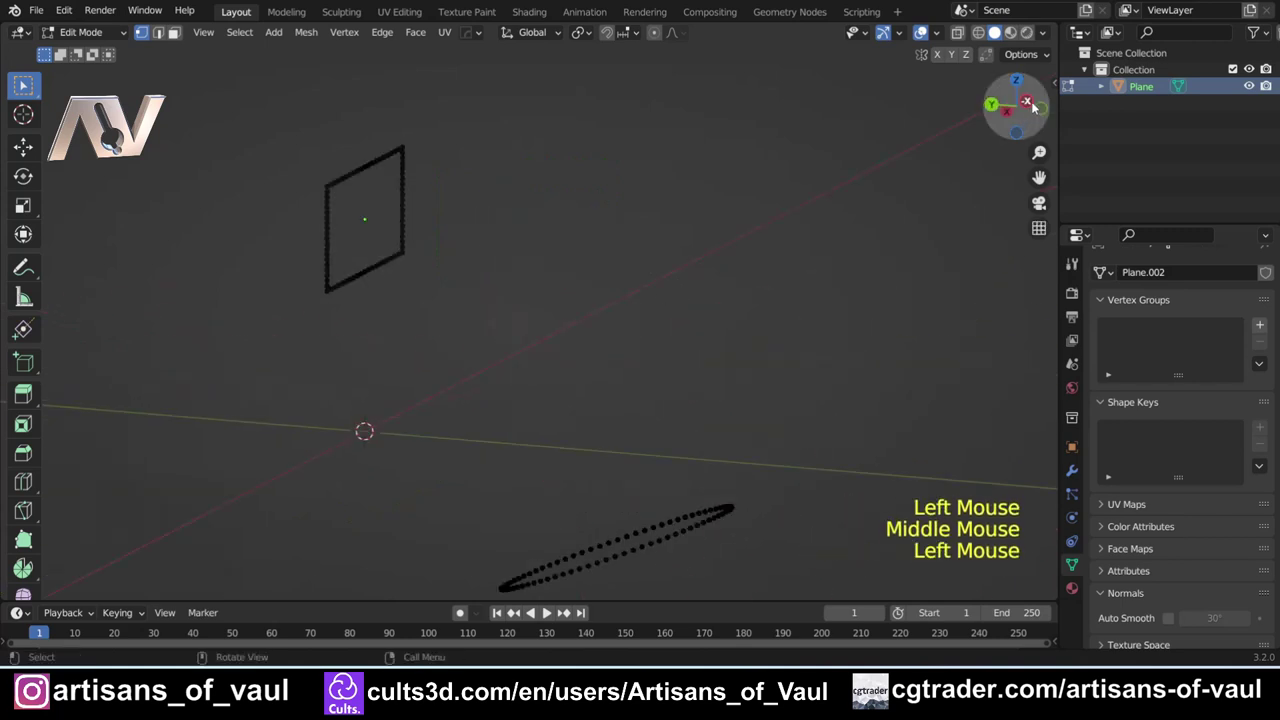
key("a")
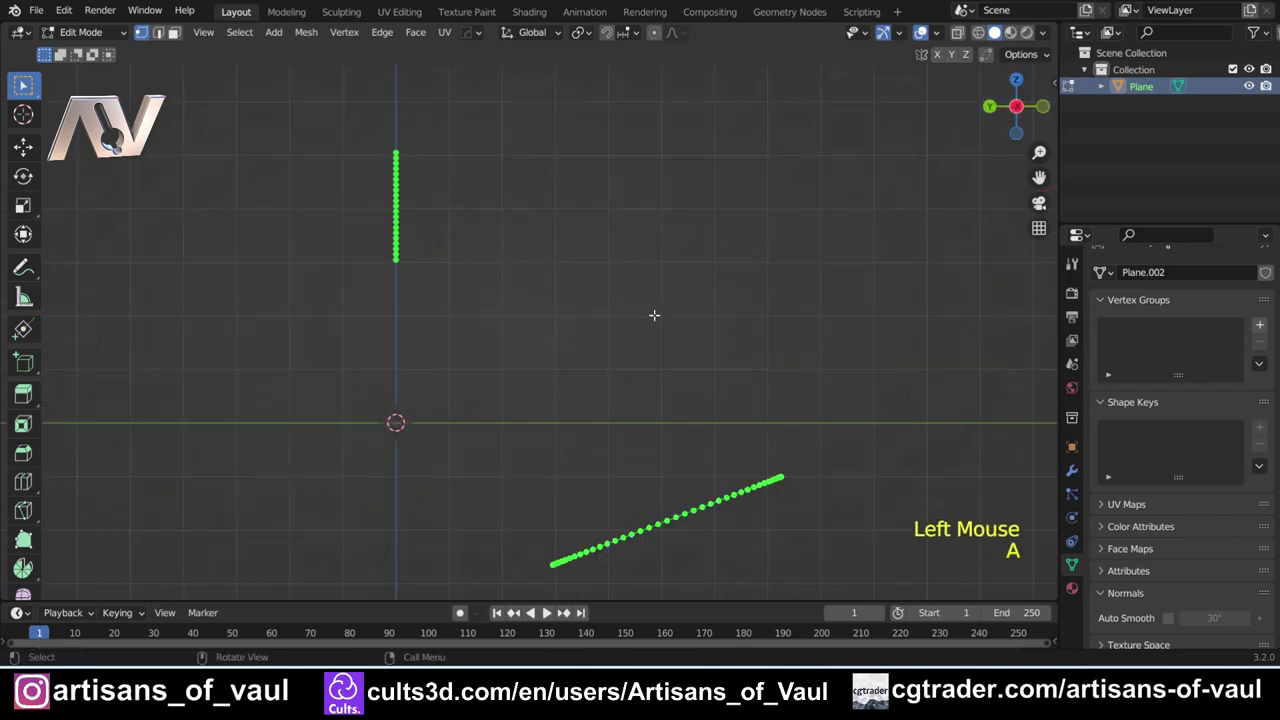
Step: Bridge the square and circle loops into a bent tube with 24 cuts and 0.64 smoothness
key("ctrl+e")
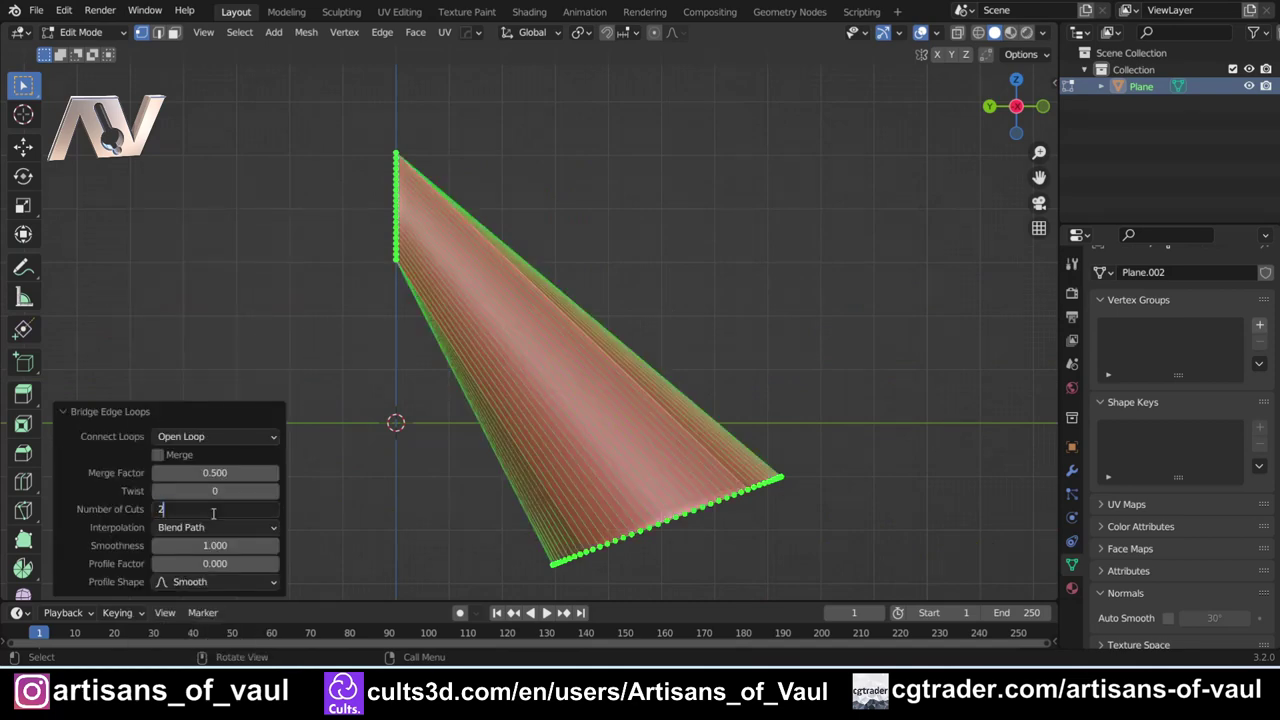
key("KP_Decimal")
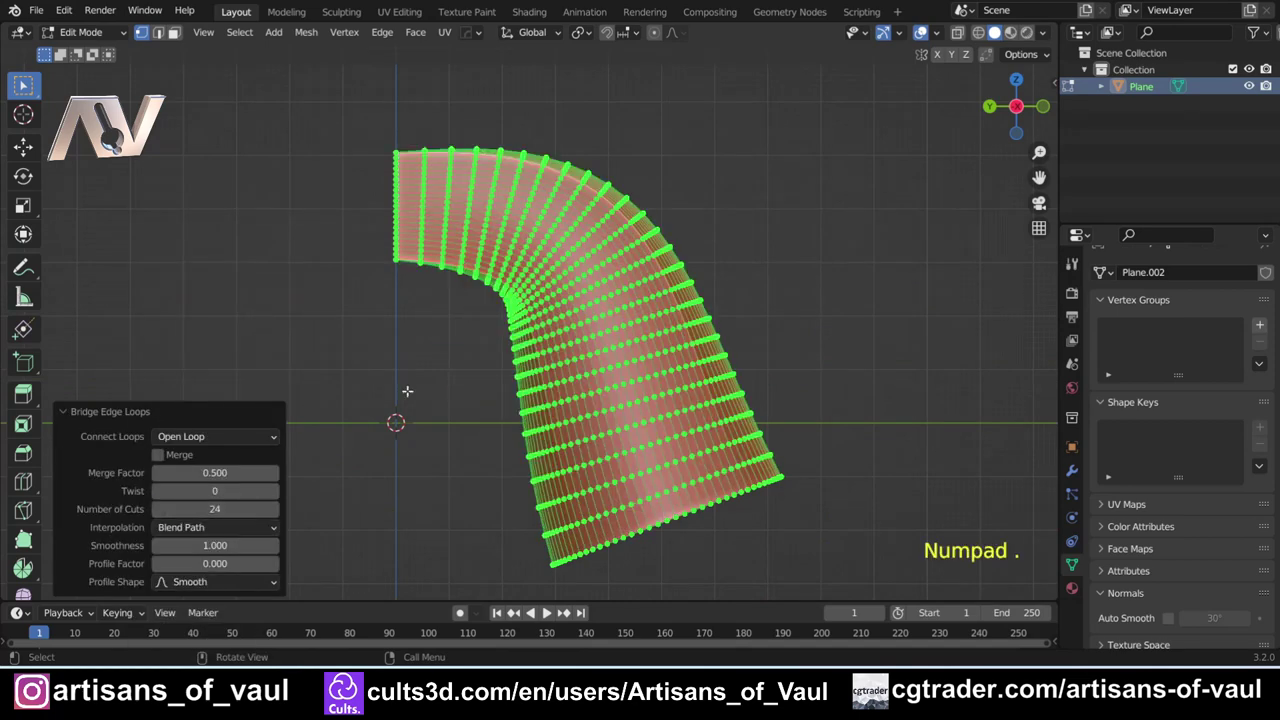
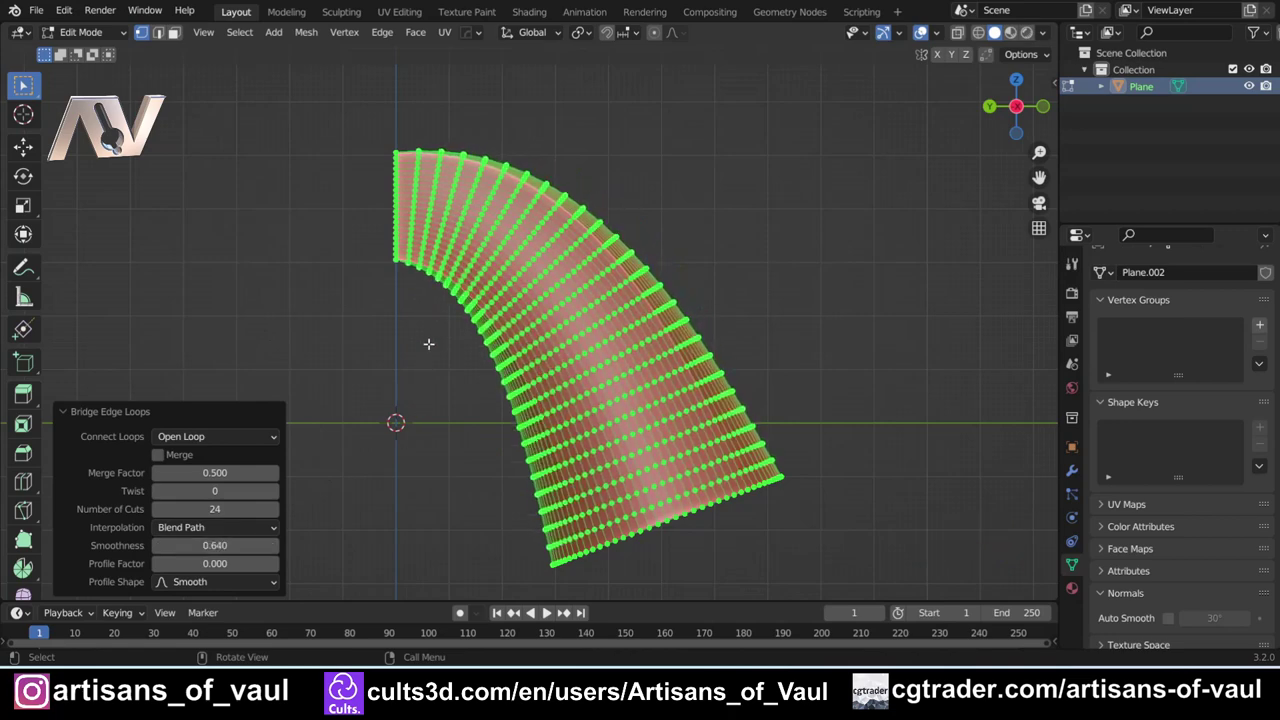
key("Tab")
left_click(342, 332)
middle_click(348, 330)
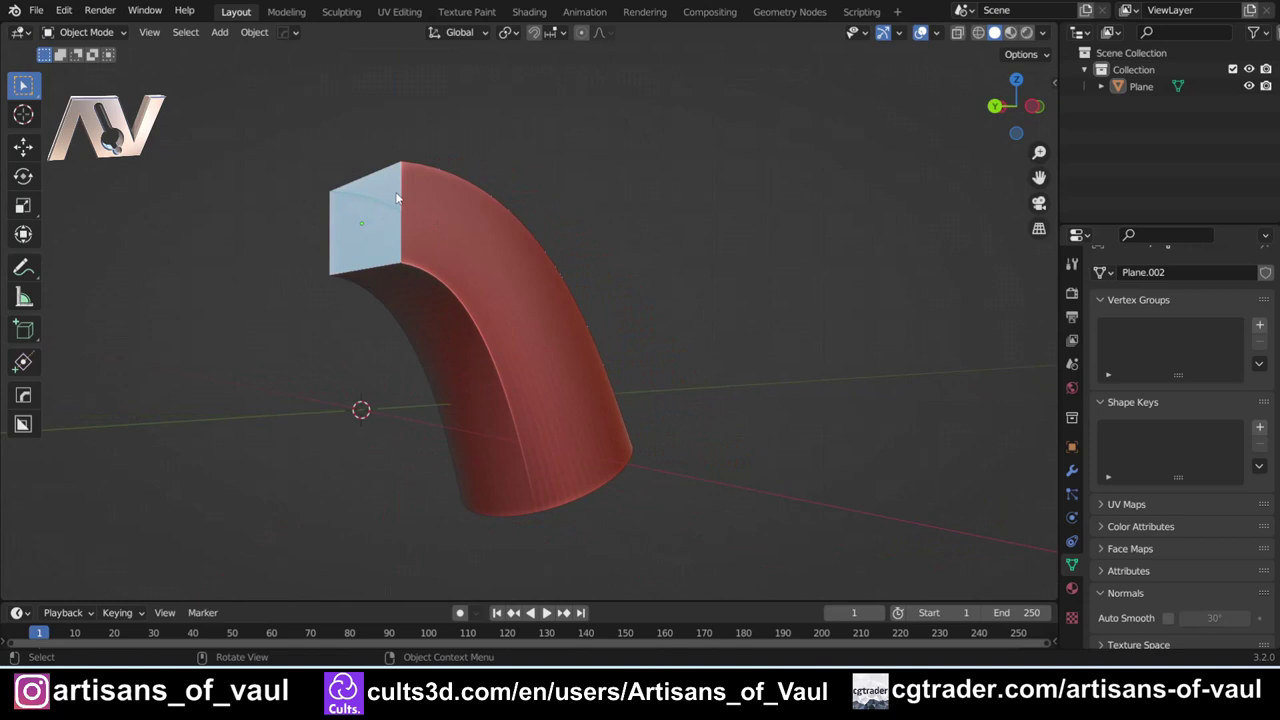
middle_click(629, 463)
middle_click(427, 318)
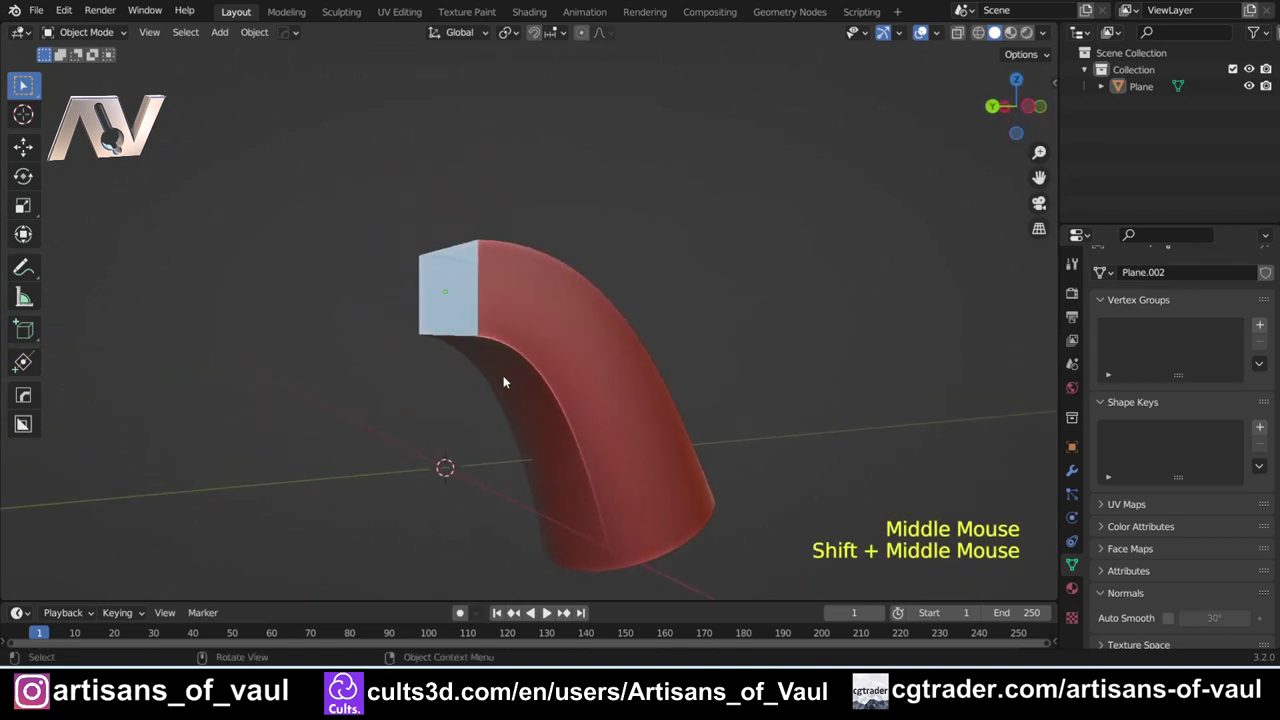
left_click(506, 334)
scroll("up", 3)
middle_click(501, 416)
scroll("down", 3)
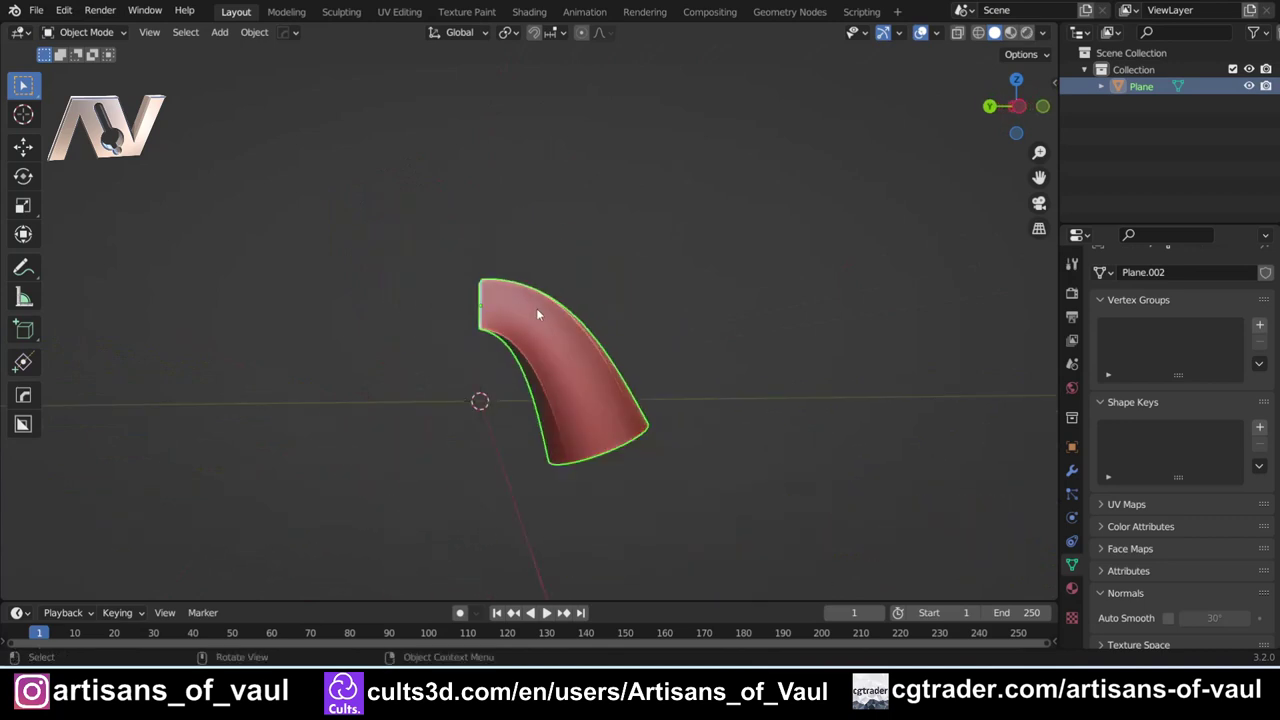
middle_click(433, 287)
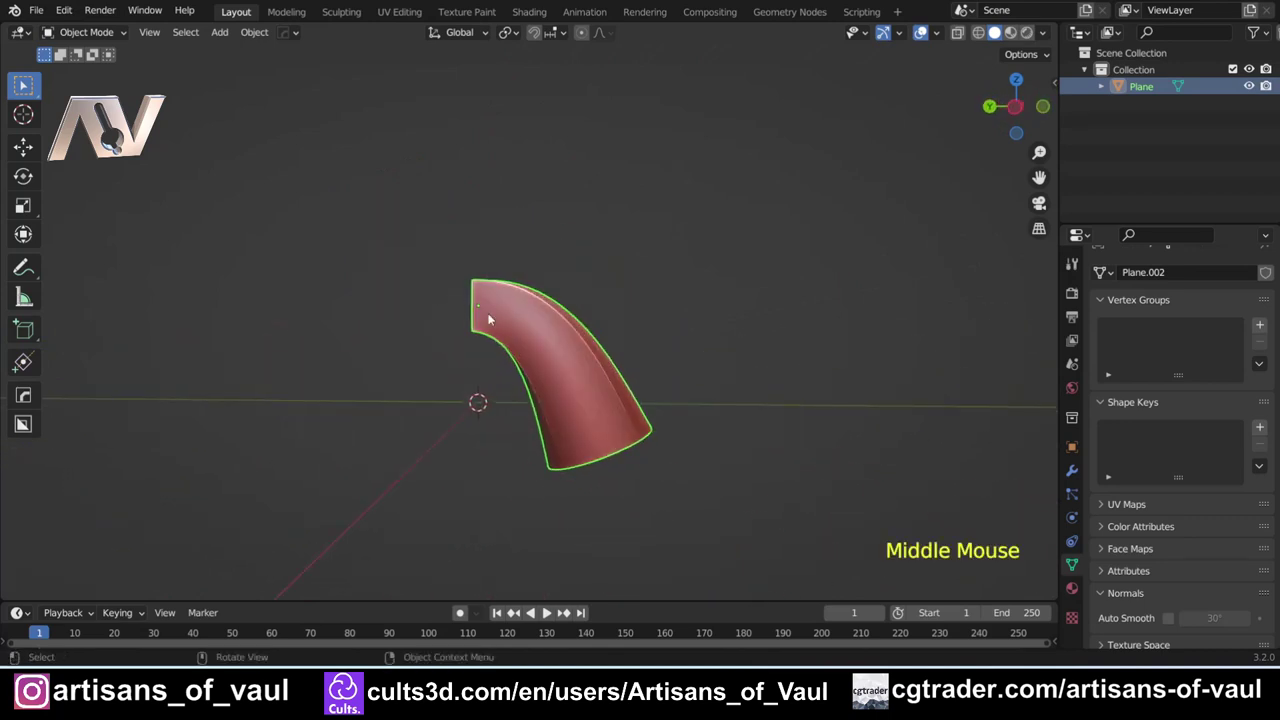
scroll("up", 3)
middle_click(428, 365)
key("Tab")
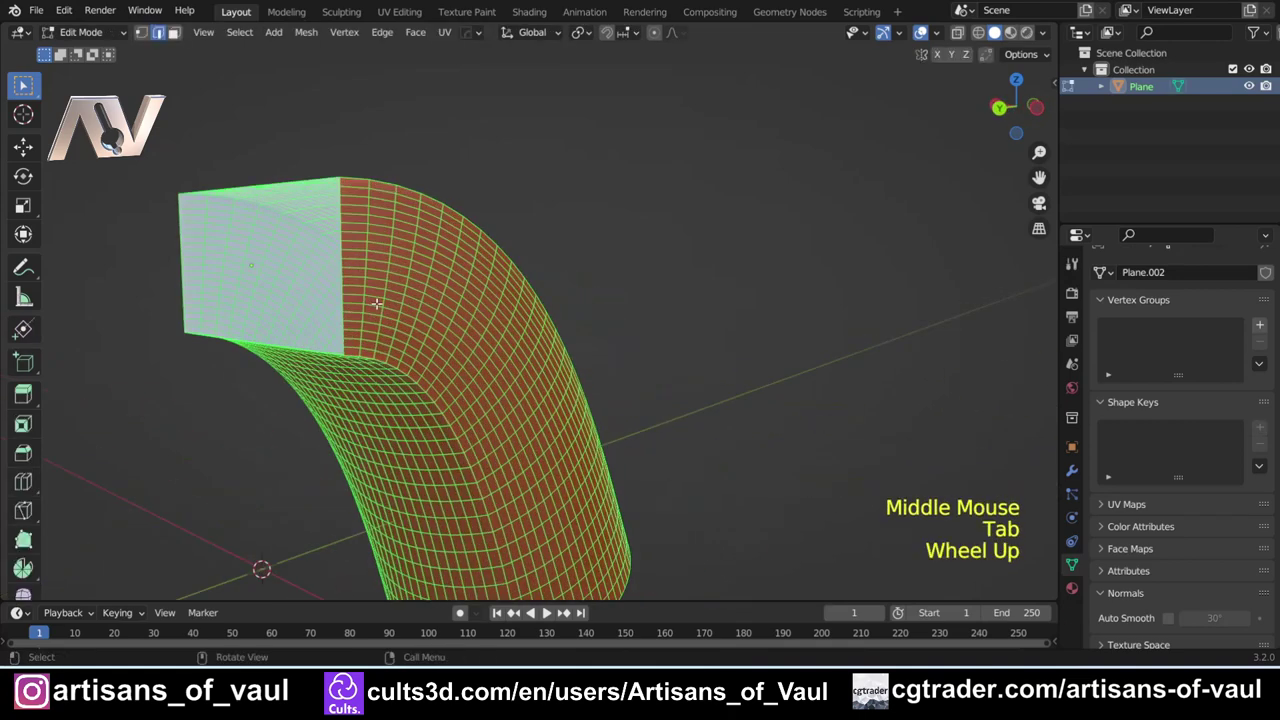
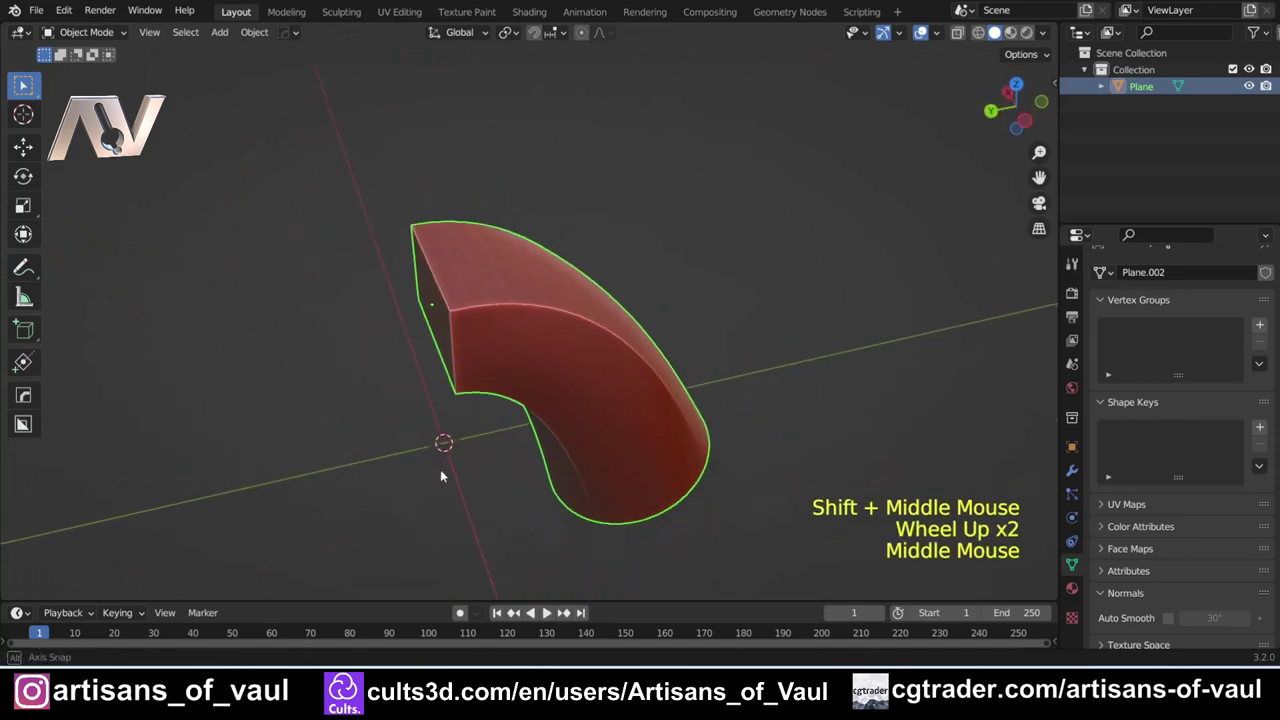
scroll("up", 3)
scroll("up", 3)
middle_click(459, 339)
middle_click(708, 423)
scroll("up", 3)
middle_click(581, 397)
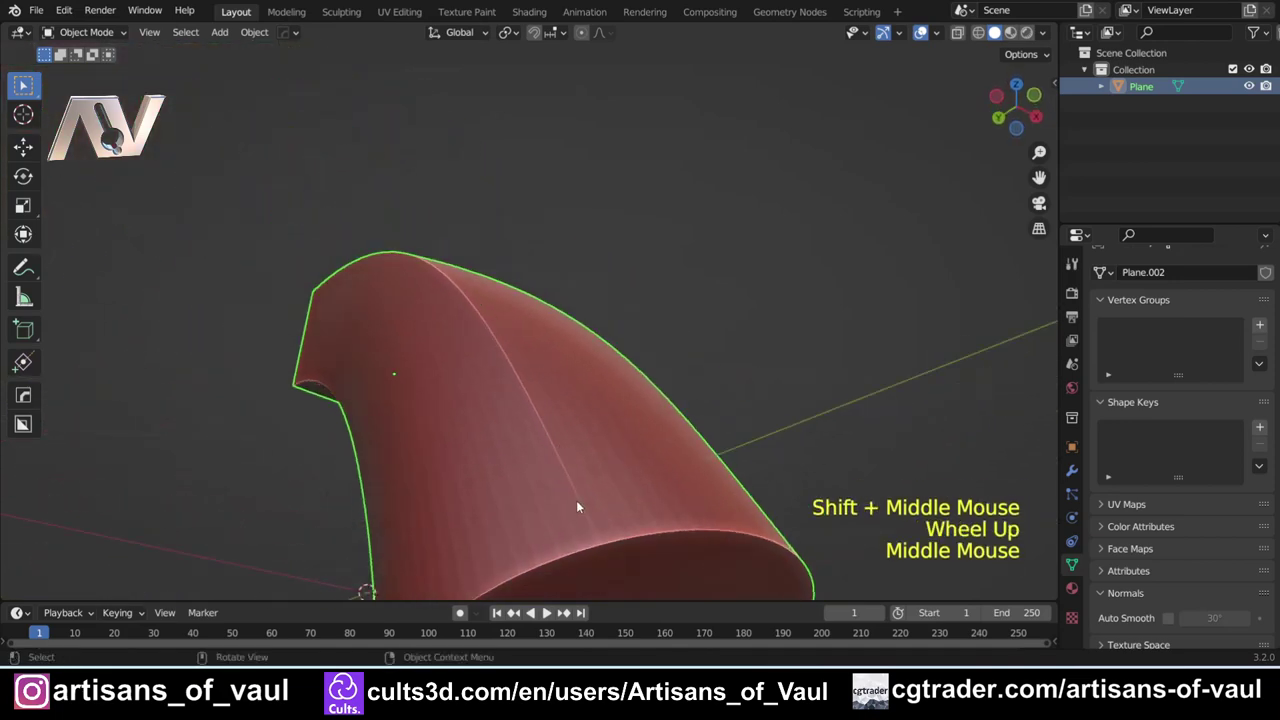
scroll("down", 3)
middle_click(396, 297)
middle_click(318, 263)
scroll("up", 3)
middle_click(680, 469)
Step: Bevel the square section's corner edge loops into rounded corners with 8 segments
scroll("up", 3)
key("Tab")
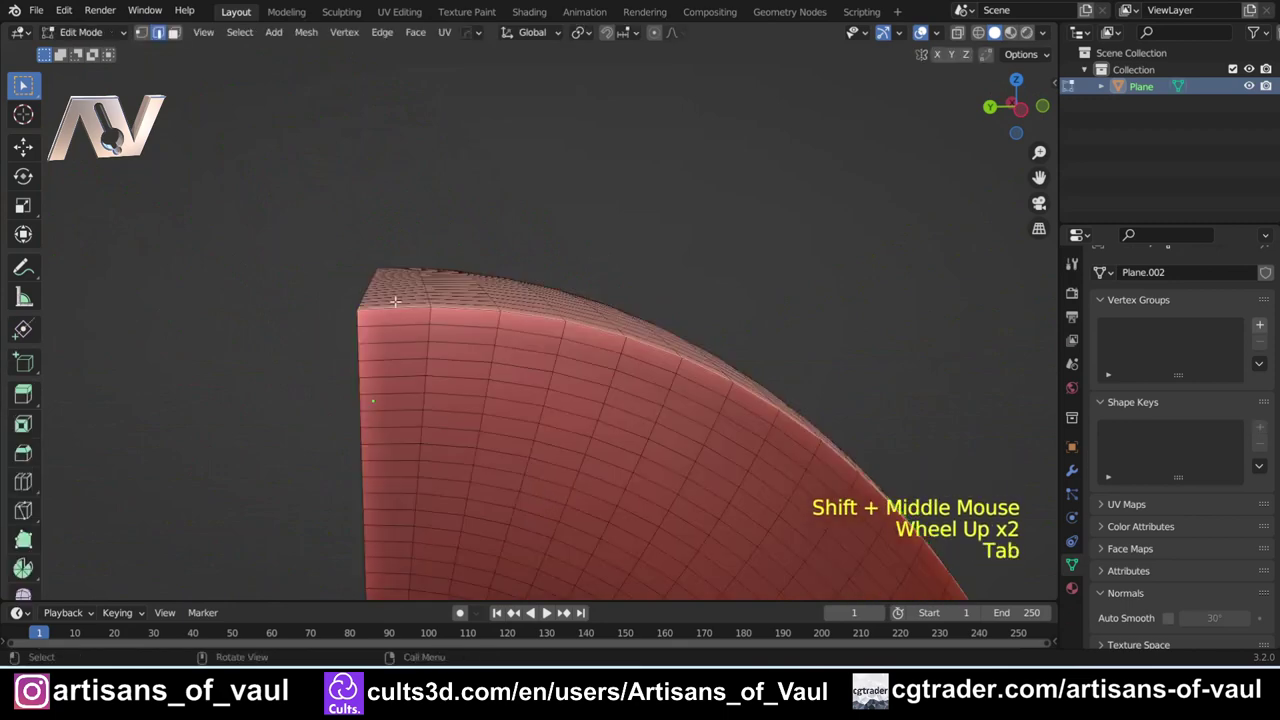
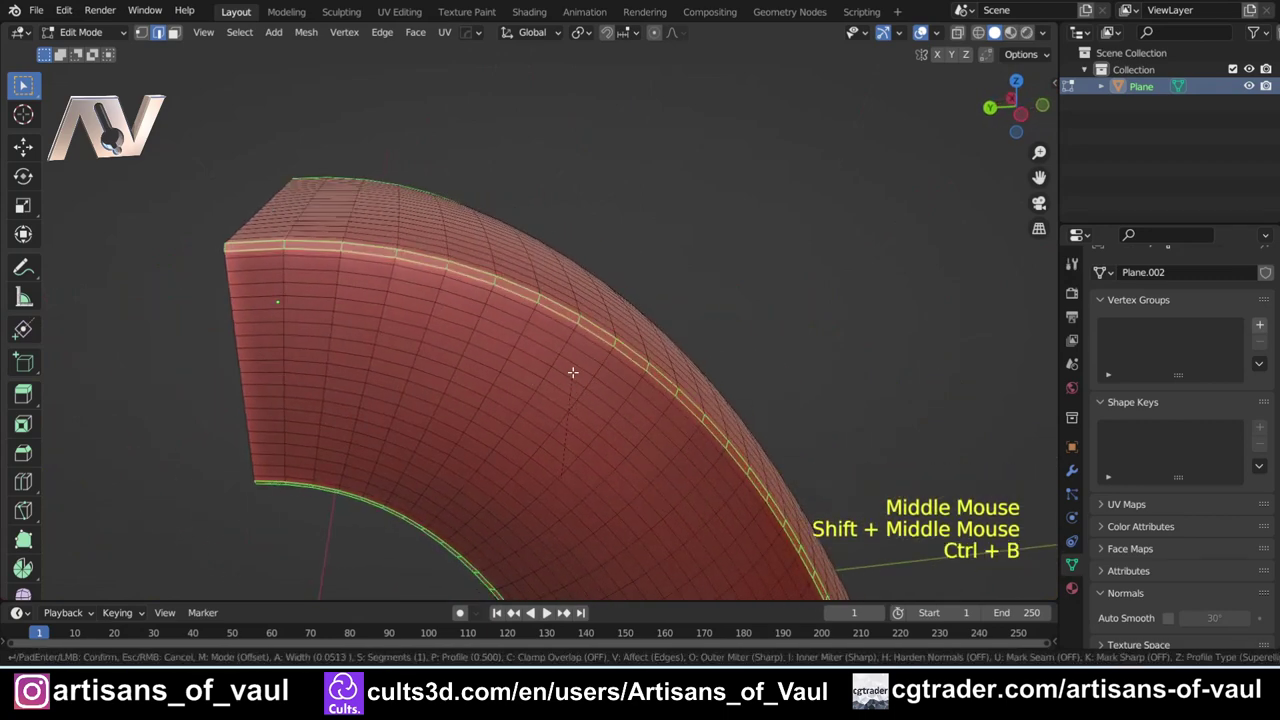
scroll("up", 3)
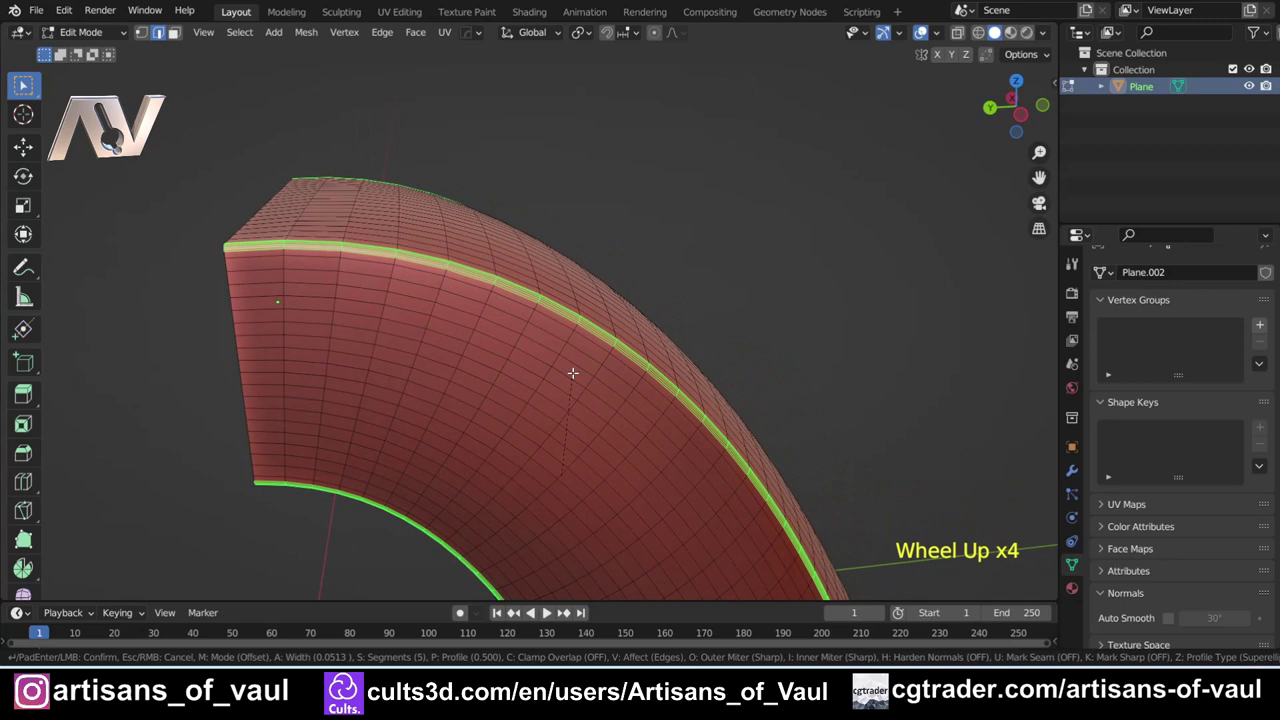
scroll("up", 3)
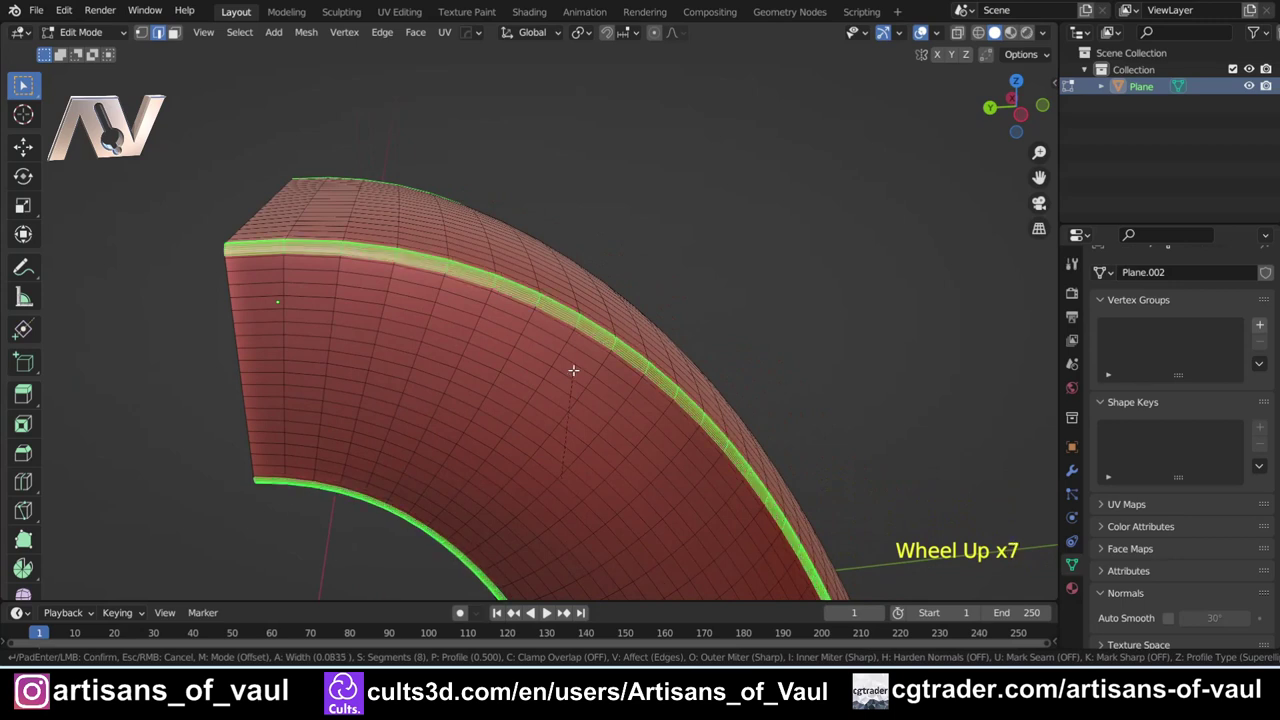
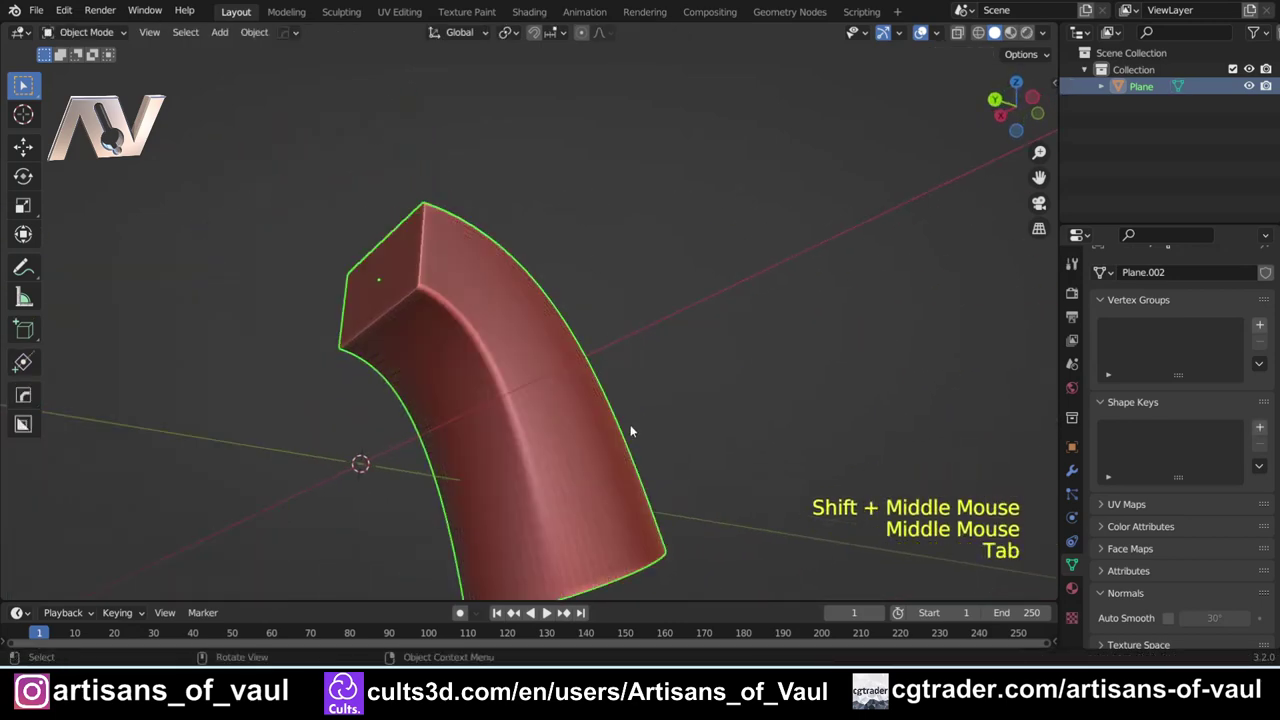
Step: Inspect the beveled corners and round end, then bring up the object menu for Shade Smooth
middle_click(620, 403)
scroll("up", 3)
middle_click(636, 428)
middle_click(621, 409)
middle_click(630, 410)
middle_click(587, 360)
middle_click(439, 301)
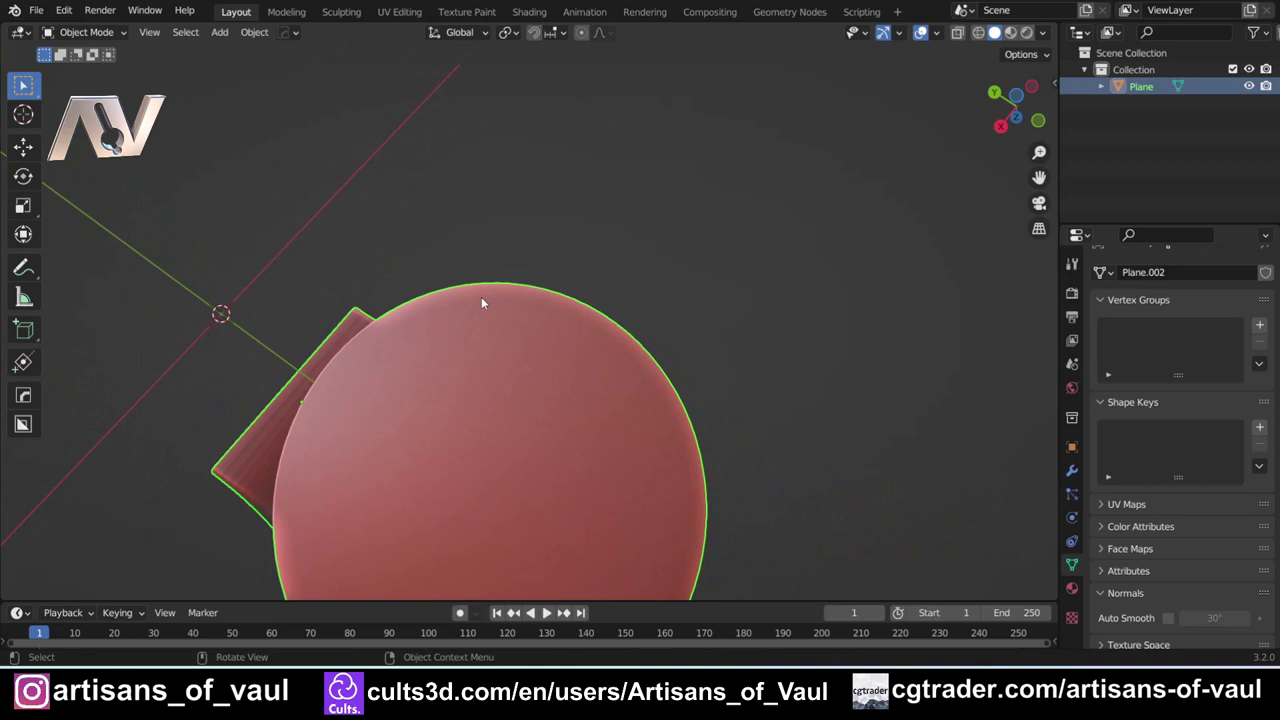
middle_click(481, 272)
middle_click(472, 218)
middle_click(478, 233)
right_click(513, 355)
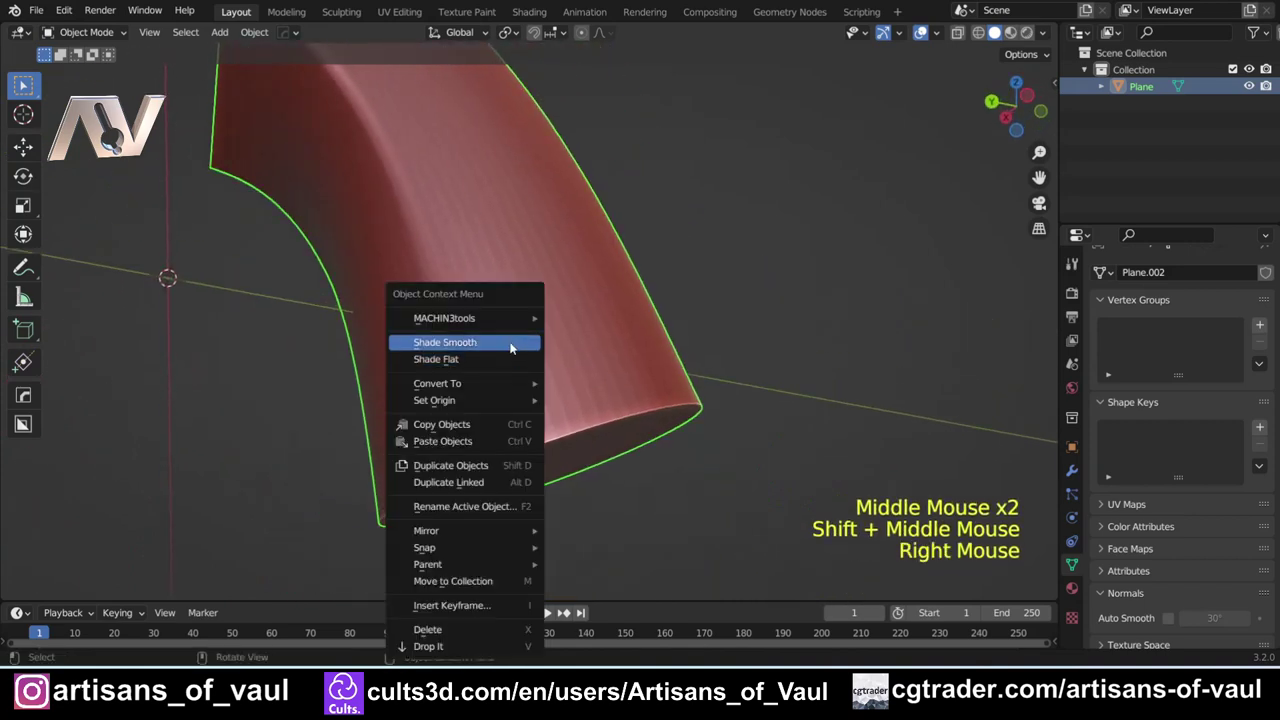
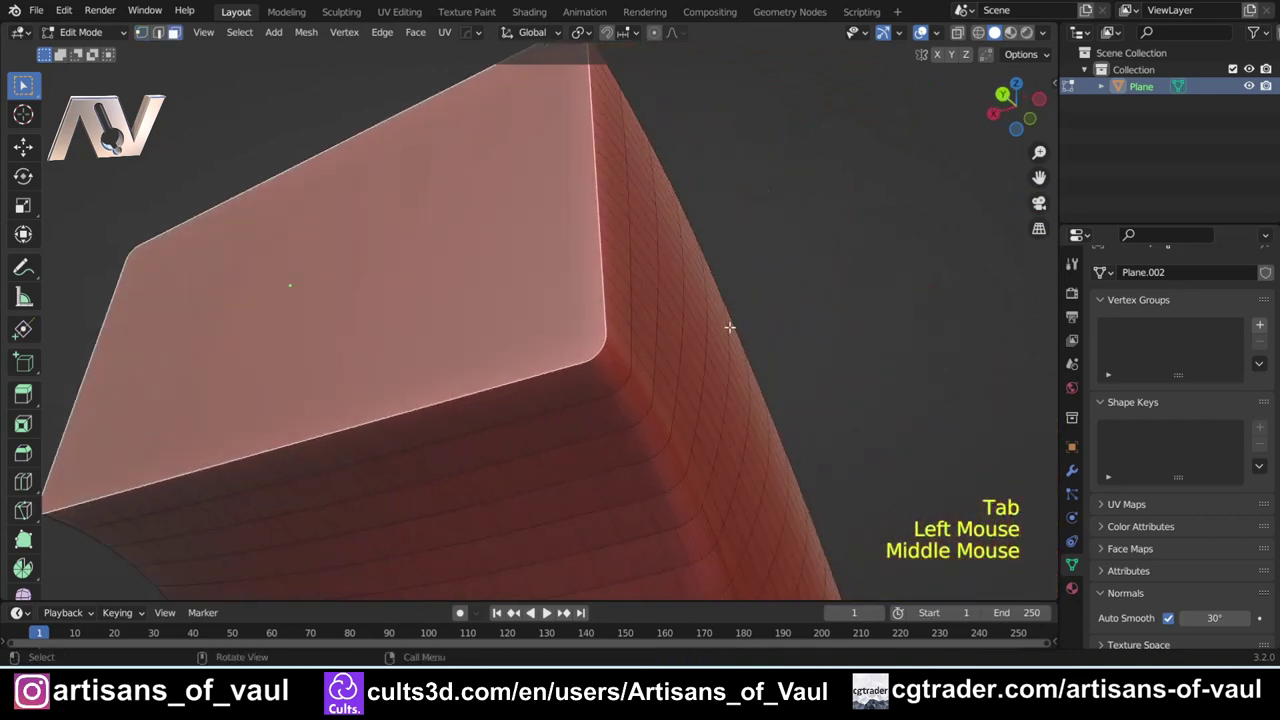
Step: Inset the square end face into a thin rim with a recessed opening, then start BoxCutter (Alt+W)
scroll("down", 3)
key("i")
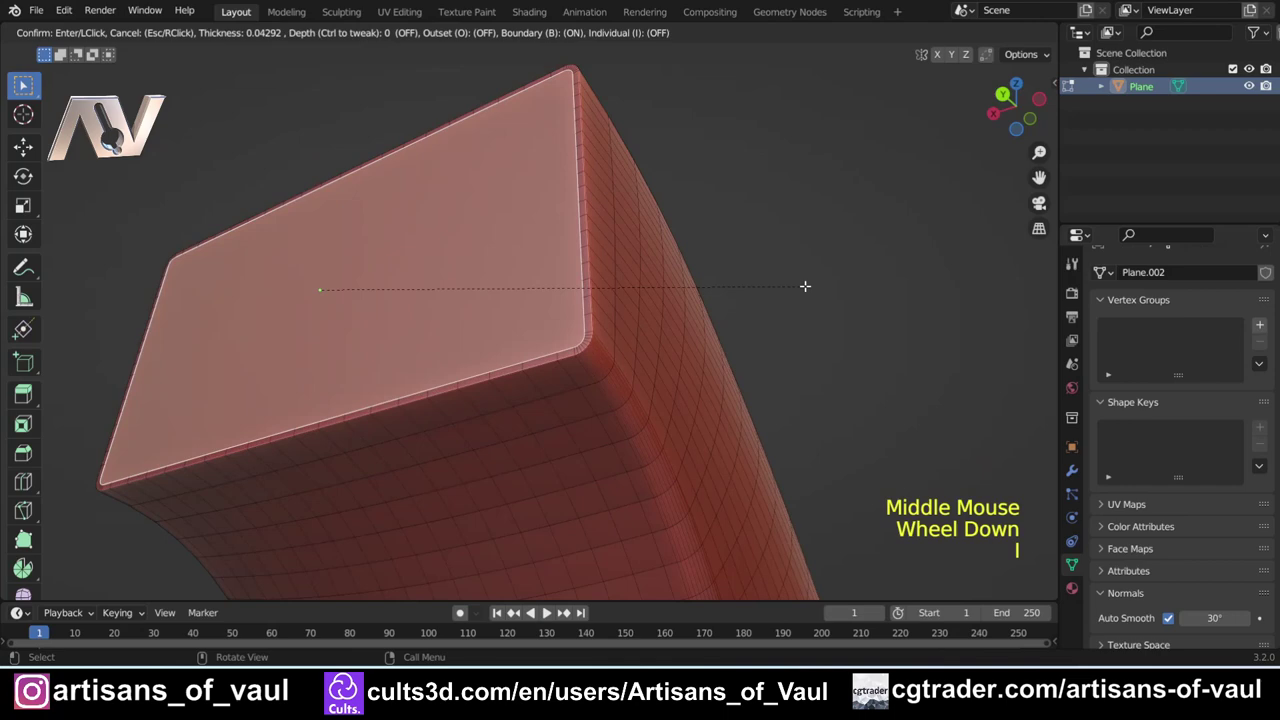
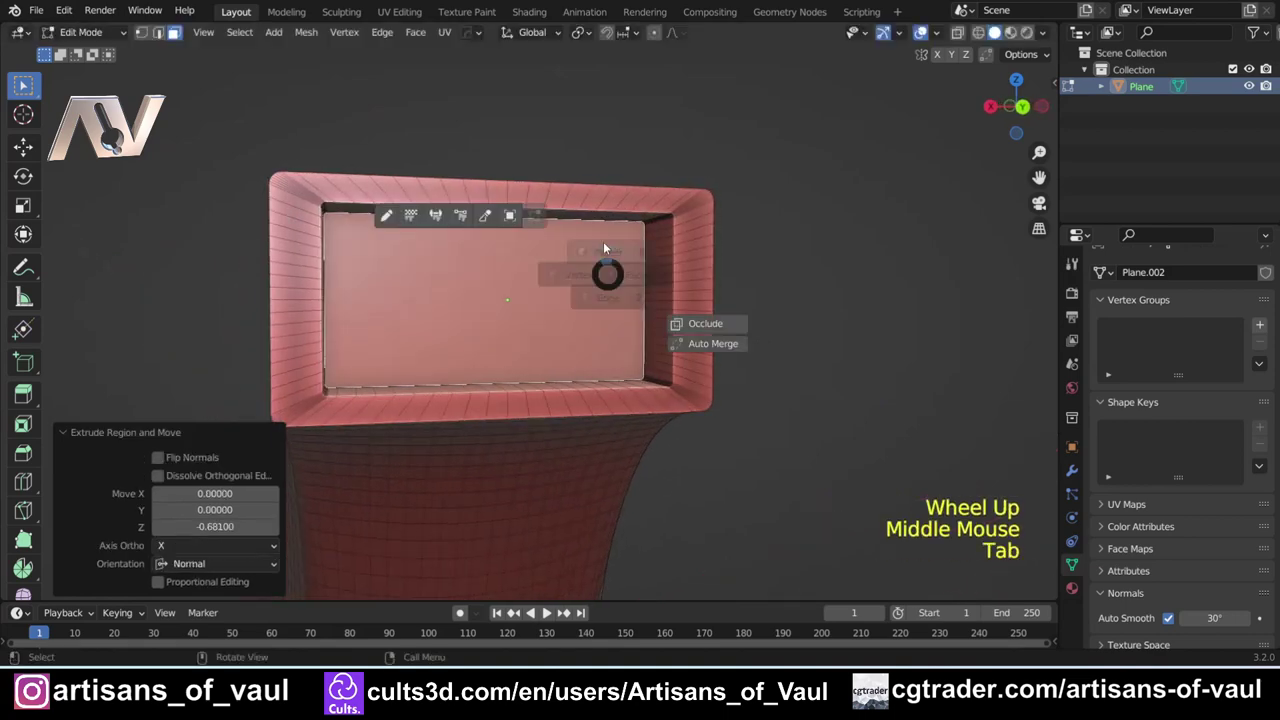
left_click(1023, 111)
left_click(716, 148)
key("alt+w")
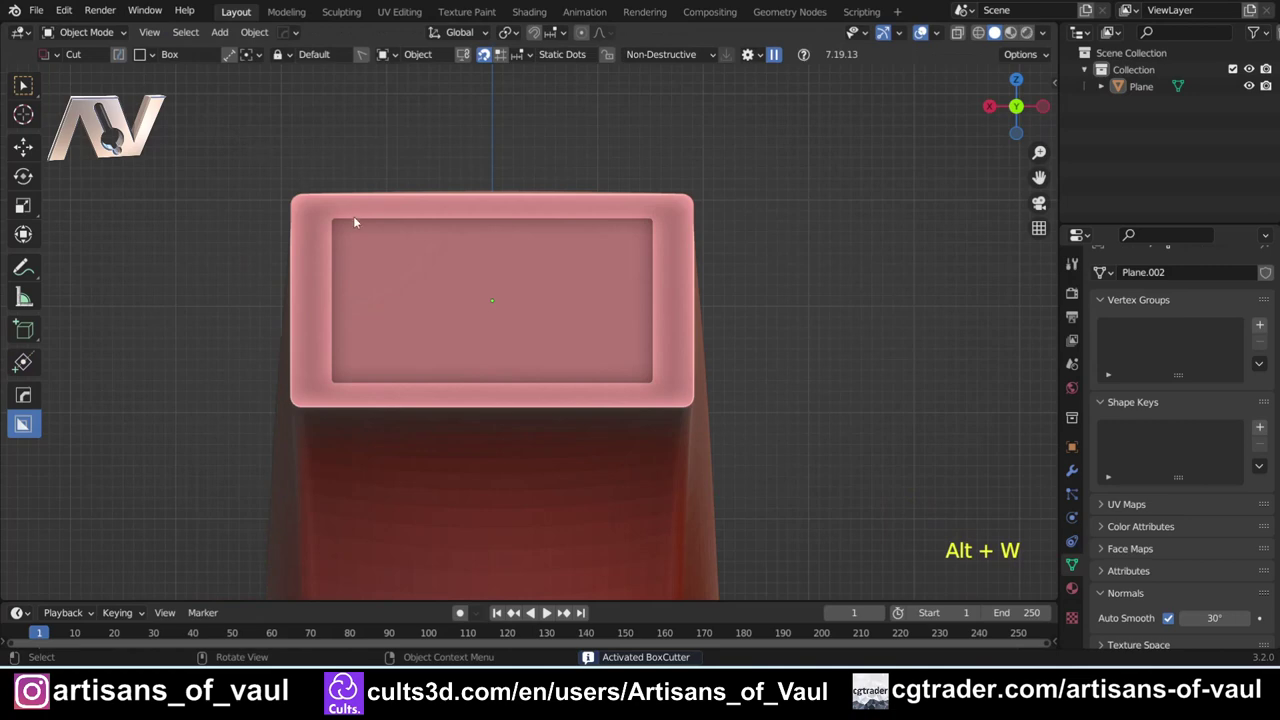
Step: Draw a thin slat cutter on the recessed end face, set its depth and scale it along X
left_click(374, 387)
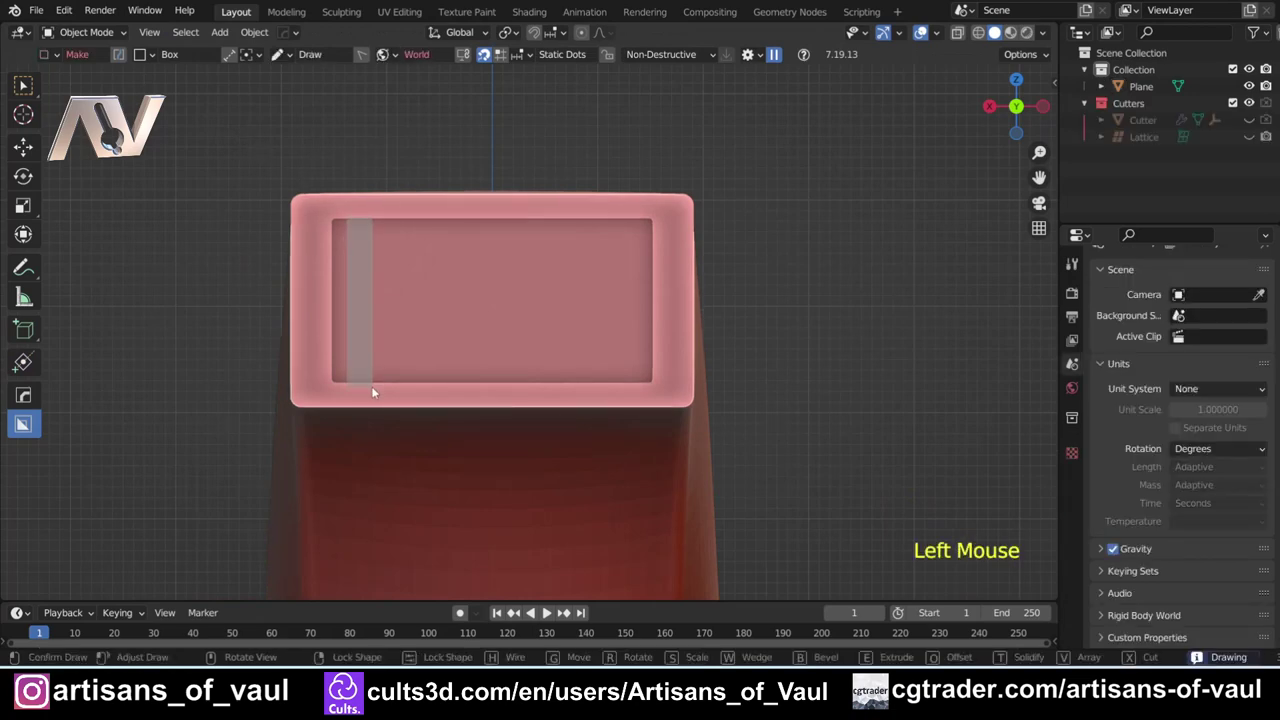
middle_click(376, 382)
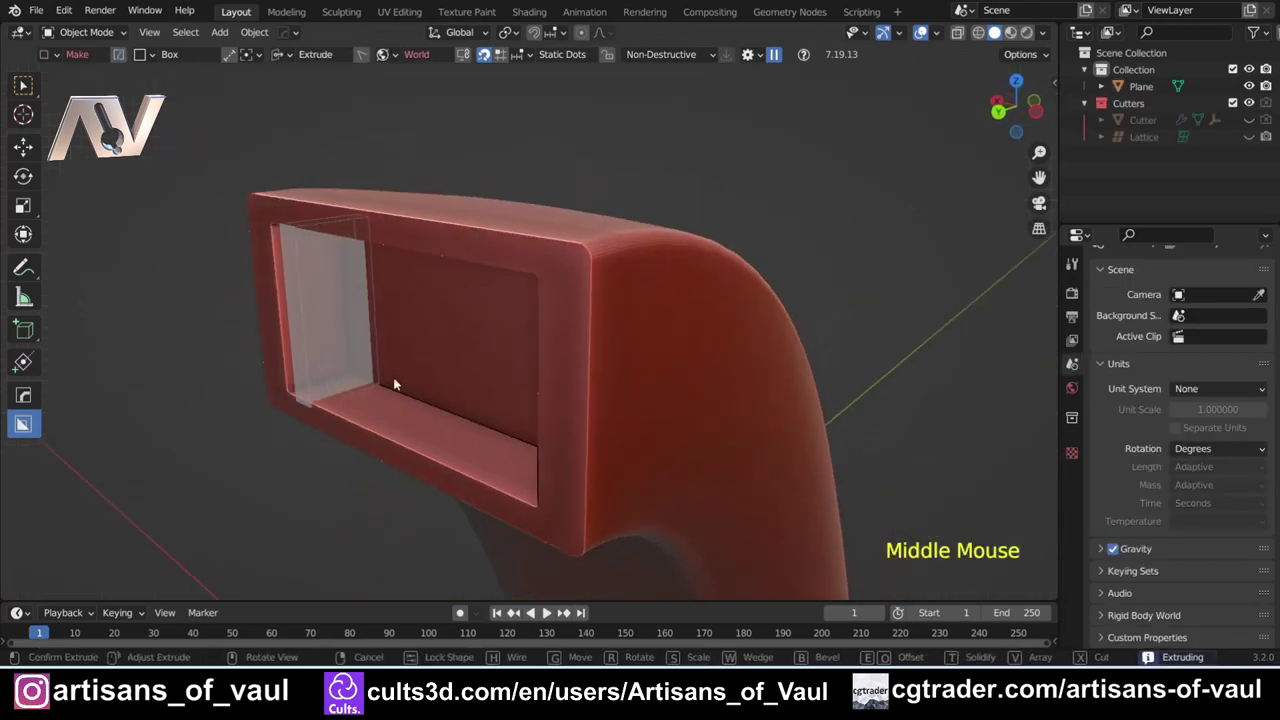
key("Tab")
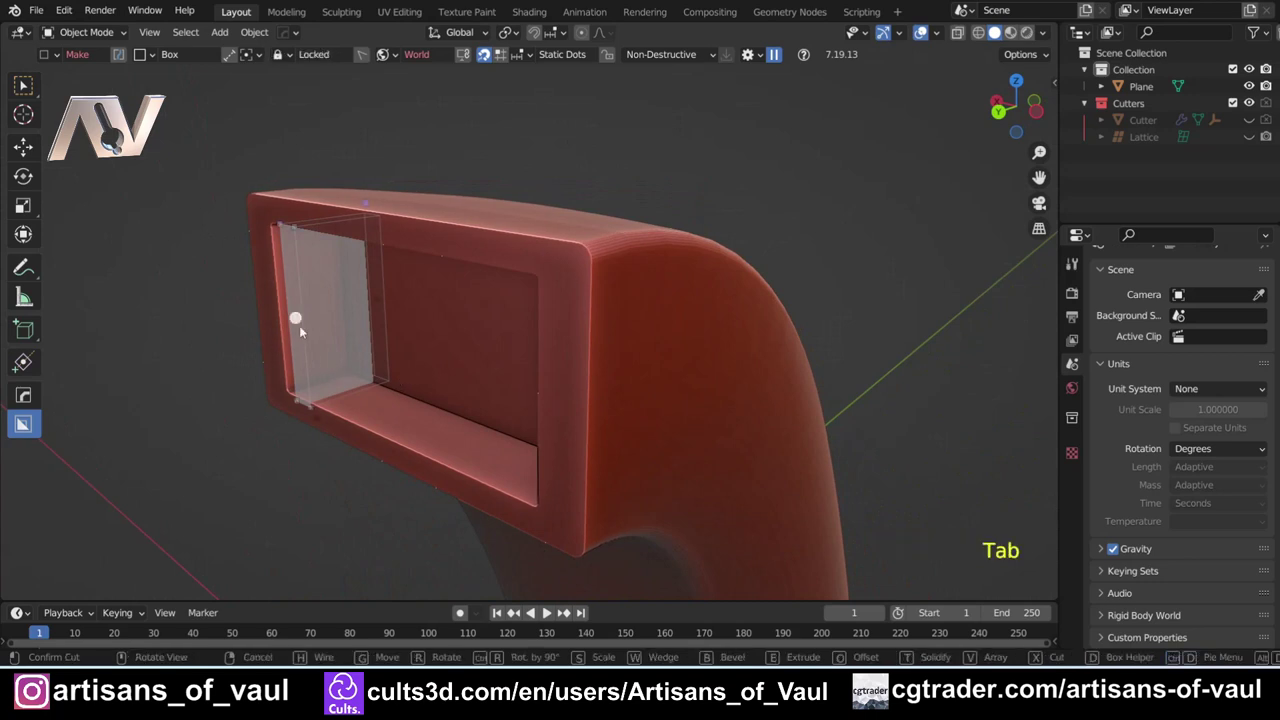
left_click(300, 323)
middle_click(396, 352)
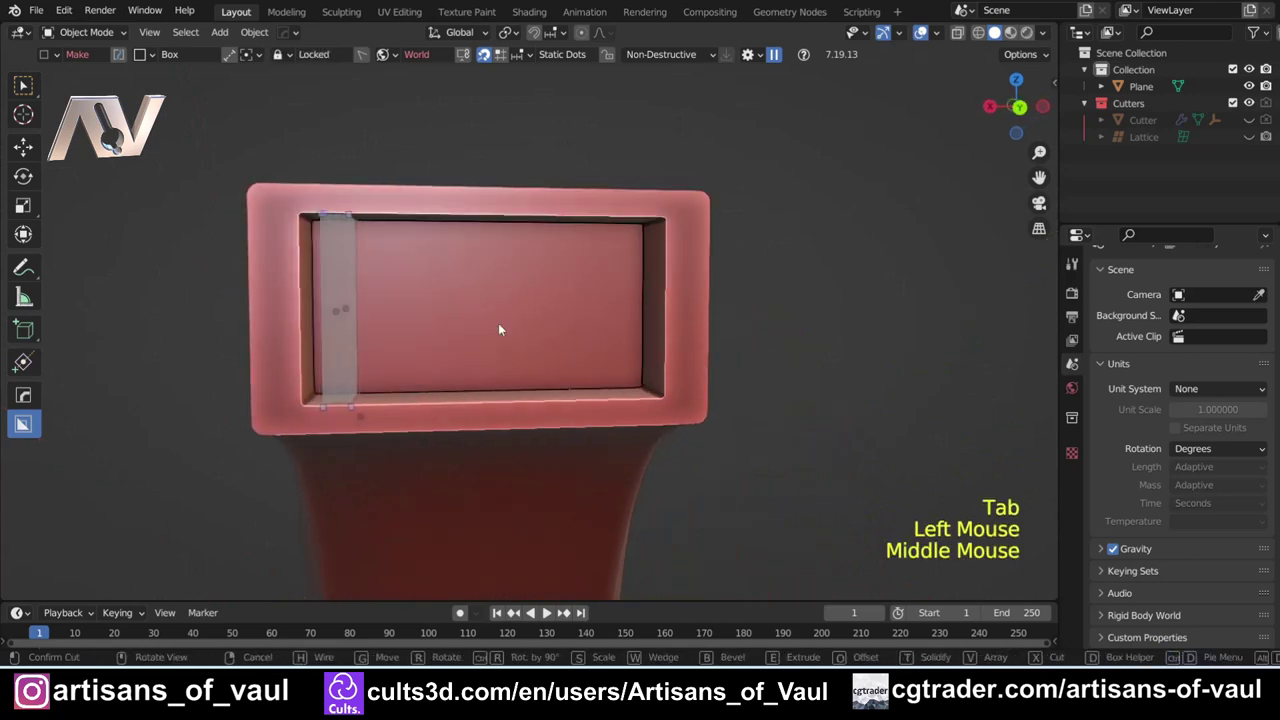
key("s")
key("x")
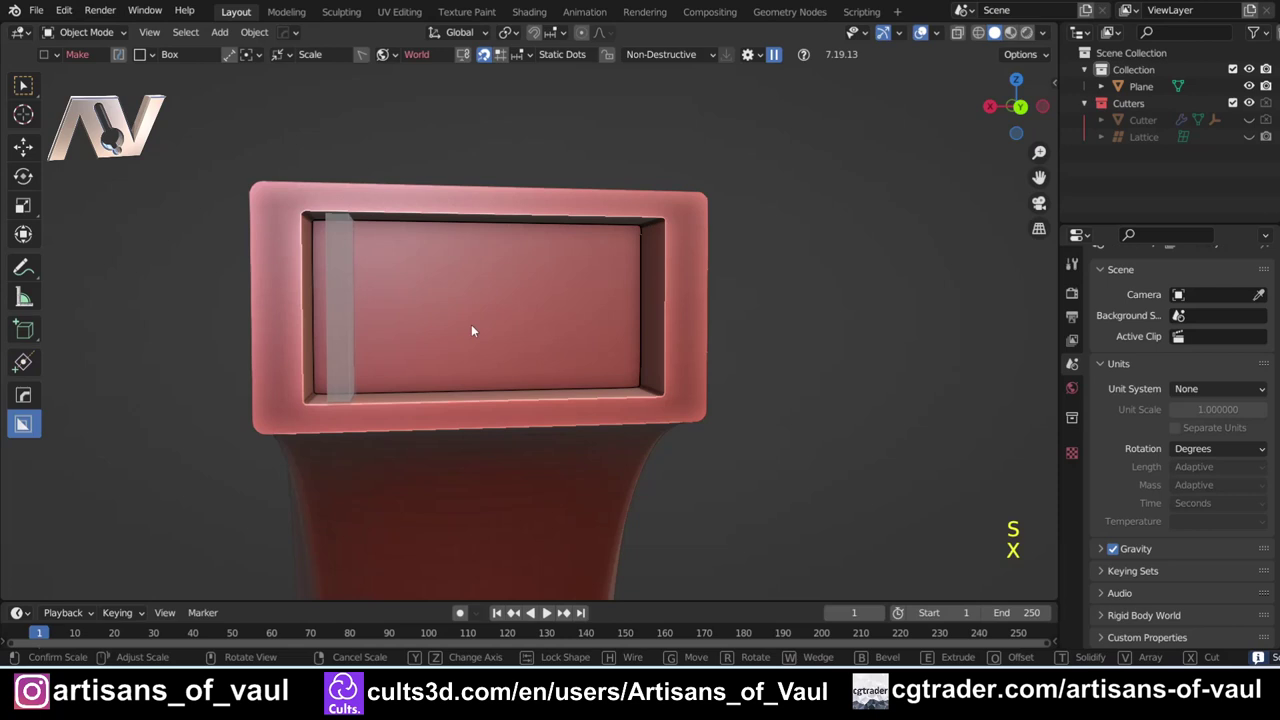
left_click(443, 328)
Step: Array the slat cutter into a row across the opening and adjust its spacing
key("v")
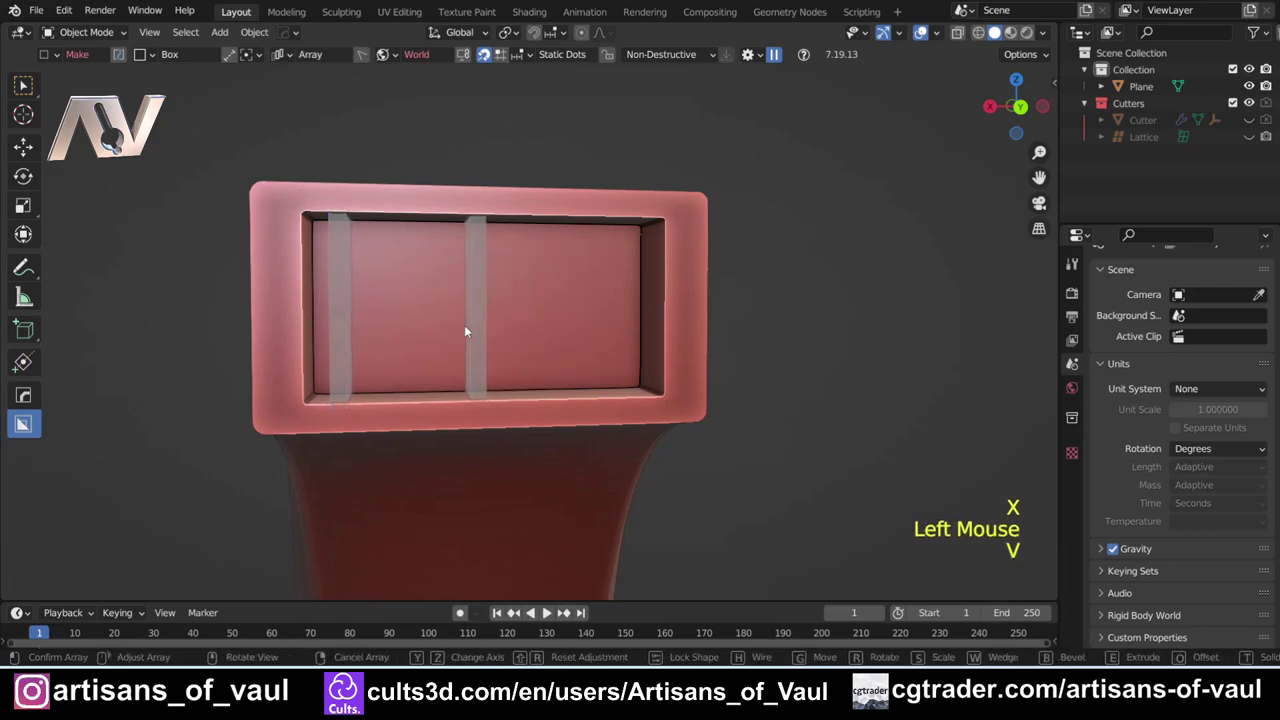
scroll("up", 3)
scroll("up", 3)
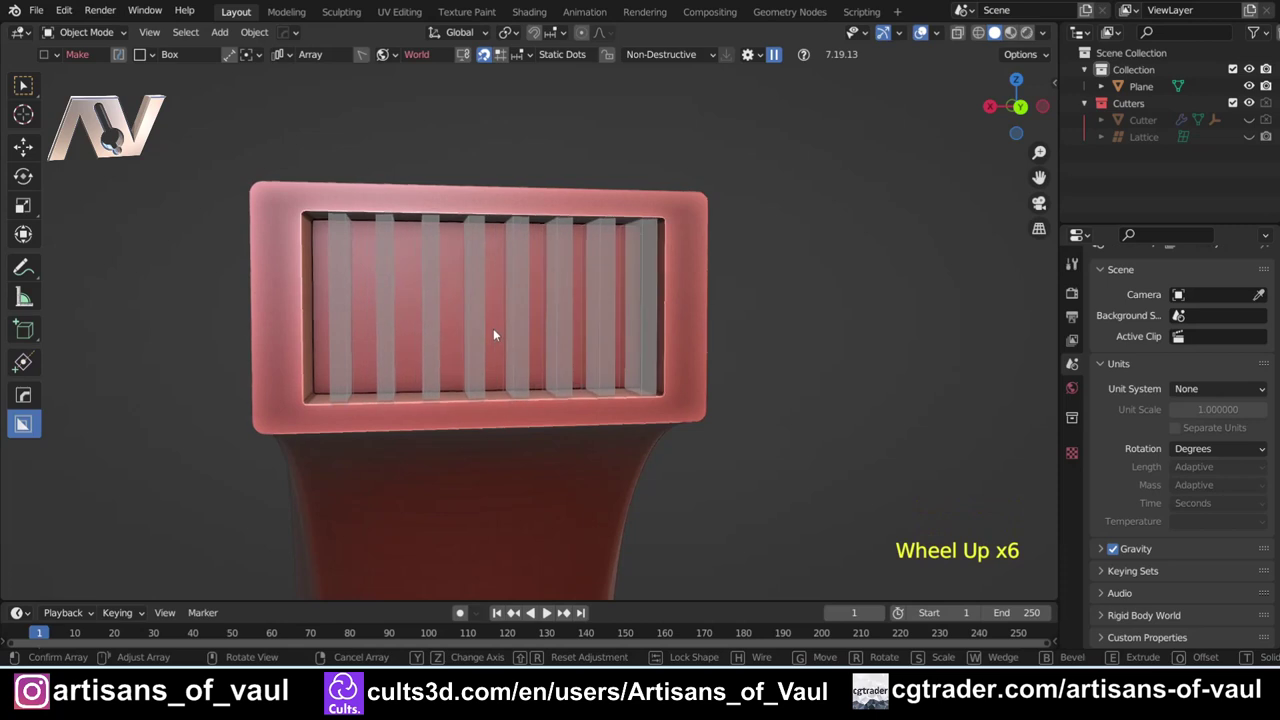
left_click(498, 332)
scroll("down", 3)
key("Return")
scroll("down", 3)
left_click(641, 299)
Step: Confirm the louvered vent cut and check the slats from several angles
middle_click(629, 312)
scroll("up", 3)
left_click(548, 299)
middle_click(556, 301)
key("Escape")
scroll("up", 3)
key("g")
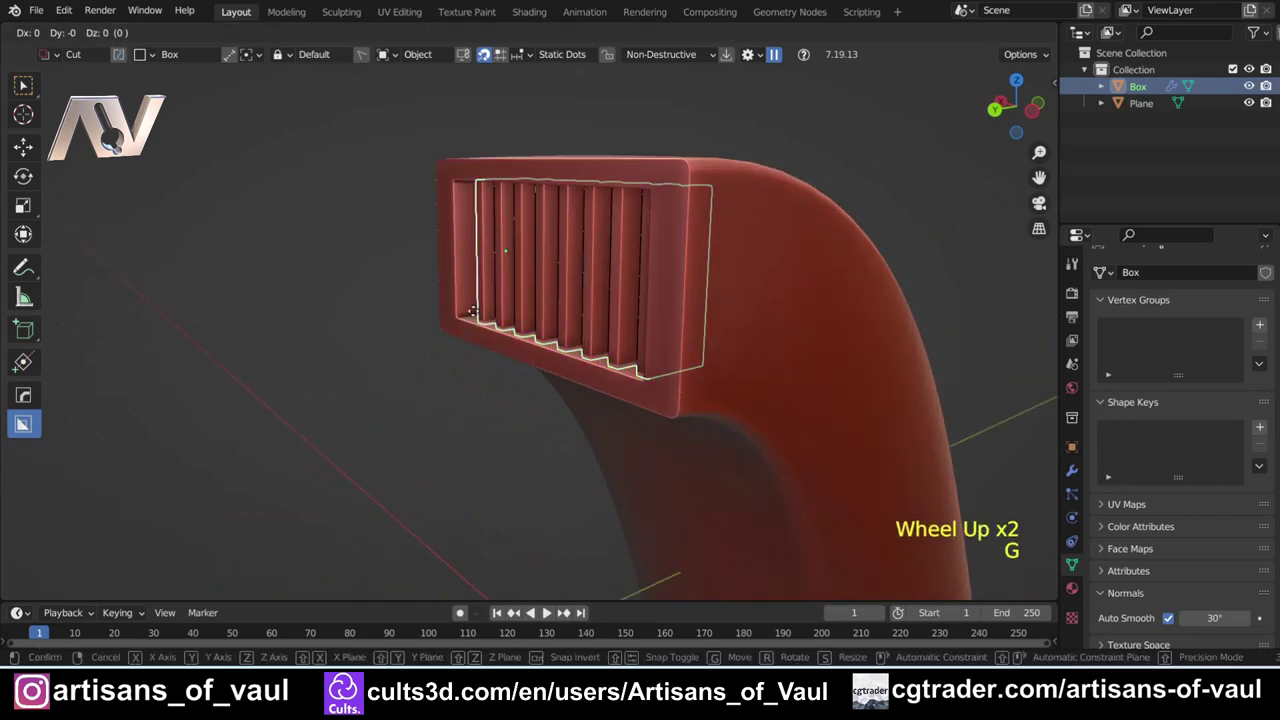
key("y")
left_click(482, 311)
scroll("down", 3)
left_click(393, 296)
middle_click(410, 296)
scroll("up", 3)
middle_click(782, 374)
middle_click(620, 341)
middle_click(661, 332)
middle_click(693, 314)
middle_click(545, 244)
middle_click(700, 361)
middle_click(481, 240)
scroll("up", 3)
middle_click(483, 273)
scroll("down", 3)
middle_click(463, 235)
scroll("up", 3)
middle_click(507, 301)
middle_click(451, 293)
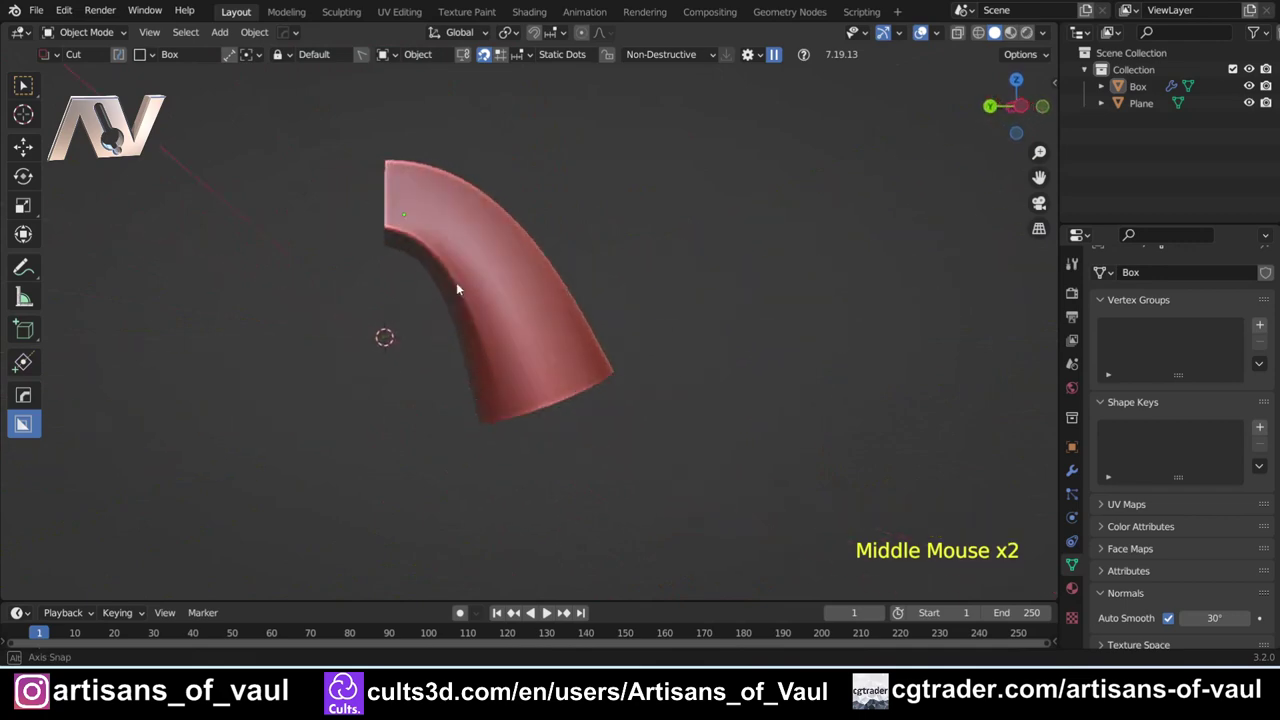